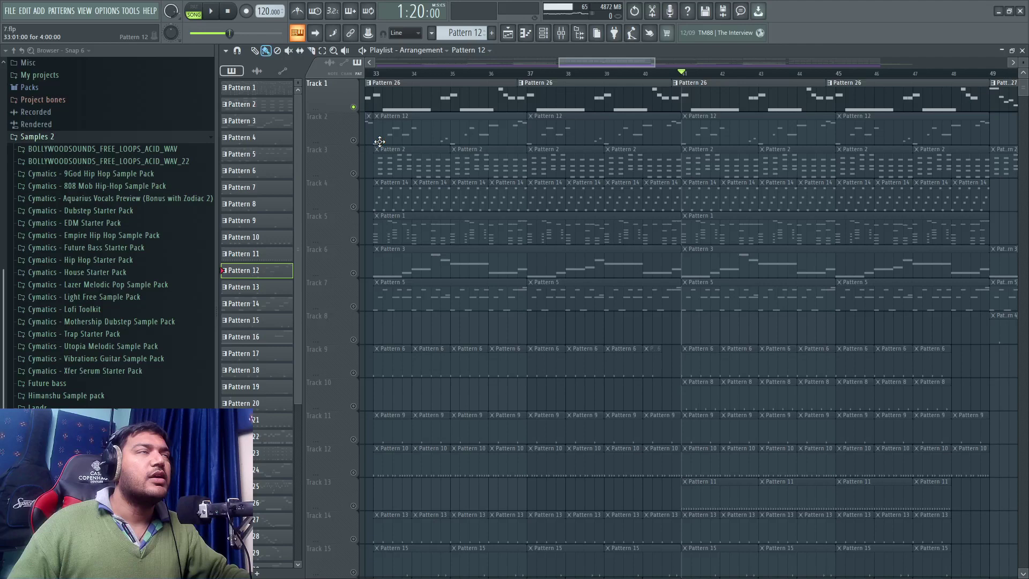
Unsolo Track 1, play the full song through bars 41–48, then stop playback.
{"action": "right_click", "coordinate": [357, 108]}
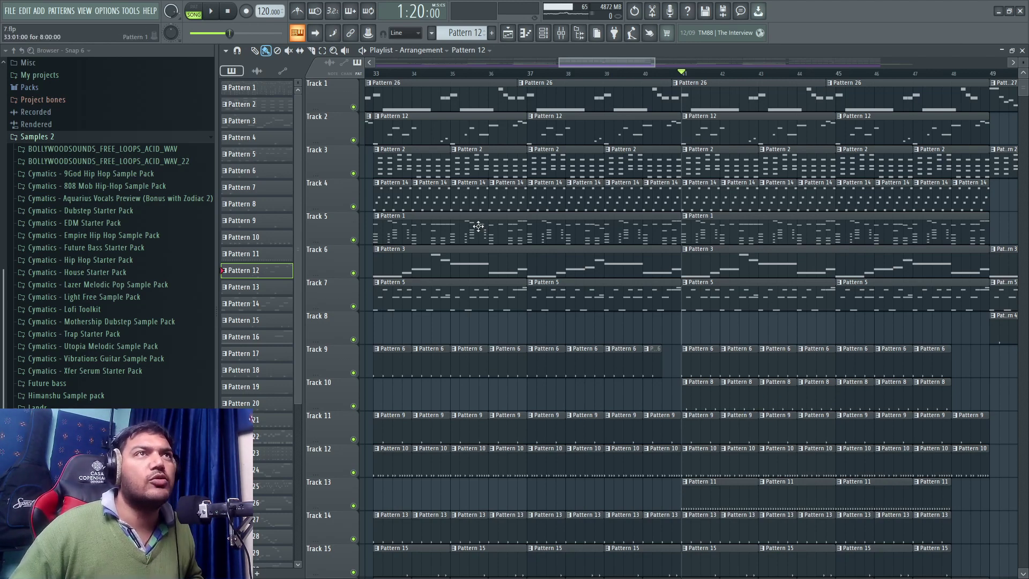
{"action": "left_click", "coordinate": [217, 16]}
{"action": "scroll", "scroll_direction": "down", "scroll_amount": 3}
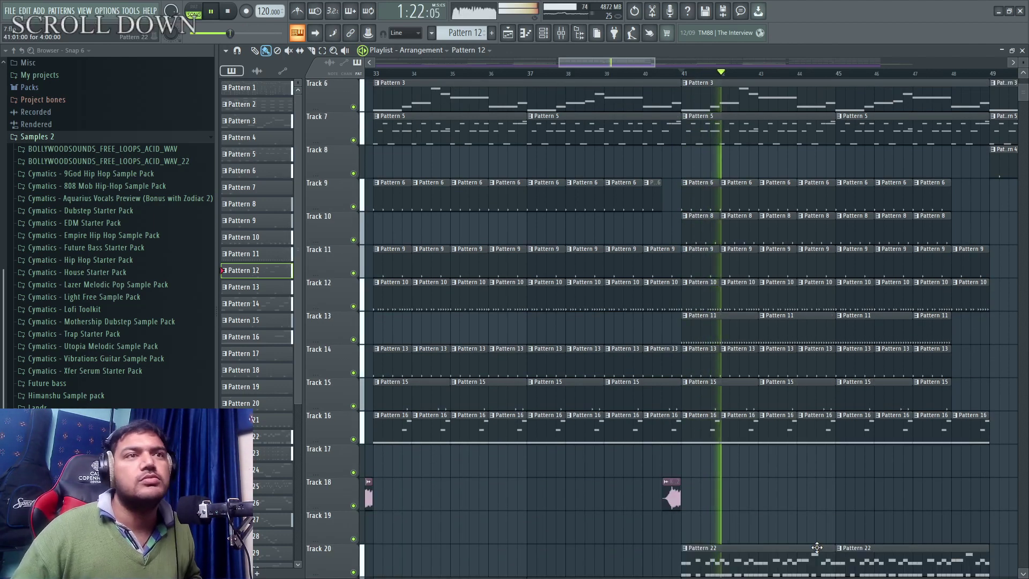
{"action": "scroll", "scroll_direction": "up", "scroll_amount": 3}
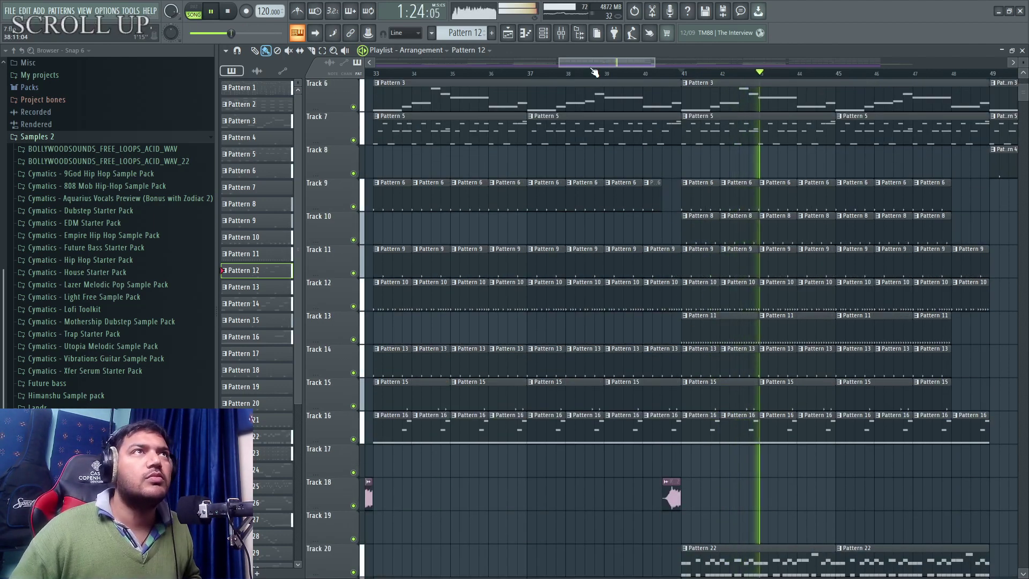
{"action": "left_click", "coordinate": [569, 36]}
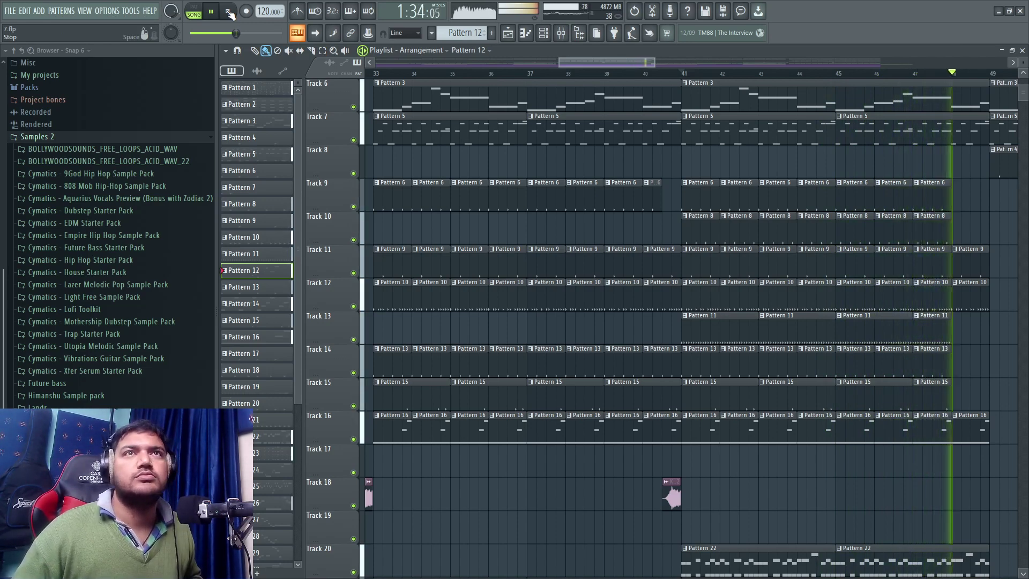
{"action": "left_click", "coordinate": [232, 15]}
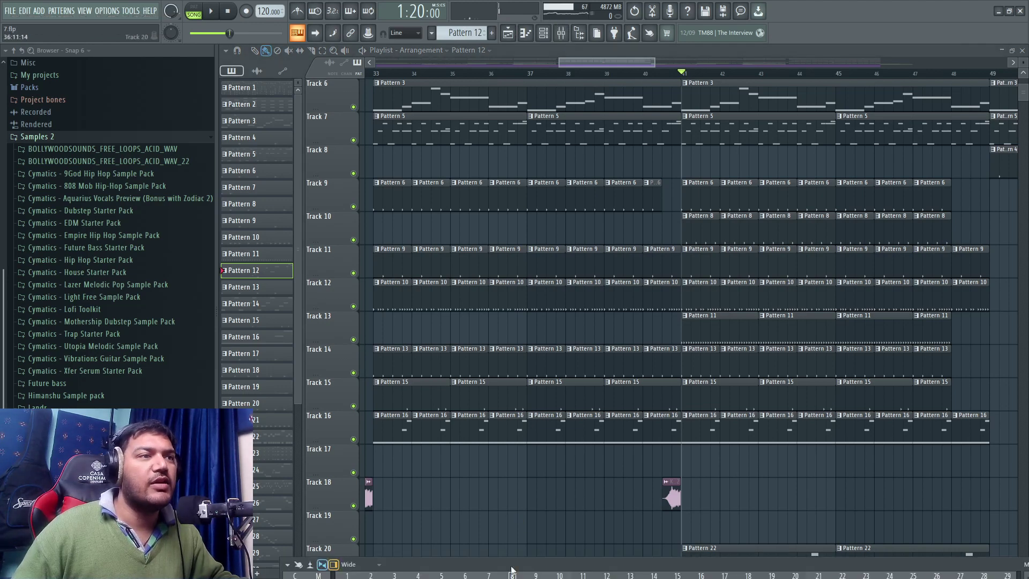
Read the master's Youlean Loudness Meter (about −6.4 LUFS), then close the meter and mixer.
{"action": "left_click", "coordinate": [518, 568]}
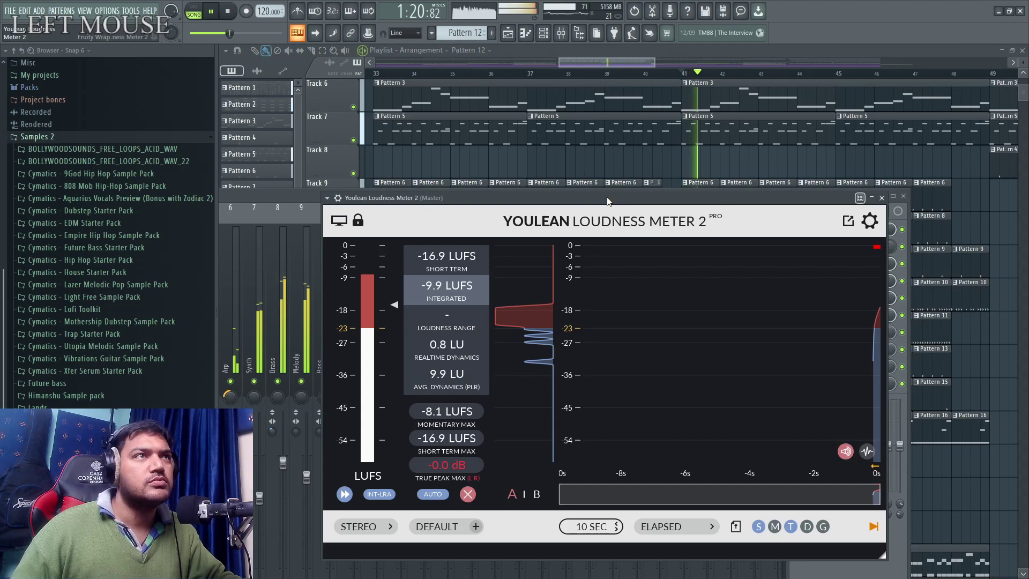
{"action": "key", "text": "super+KP_Add"}
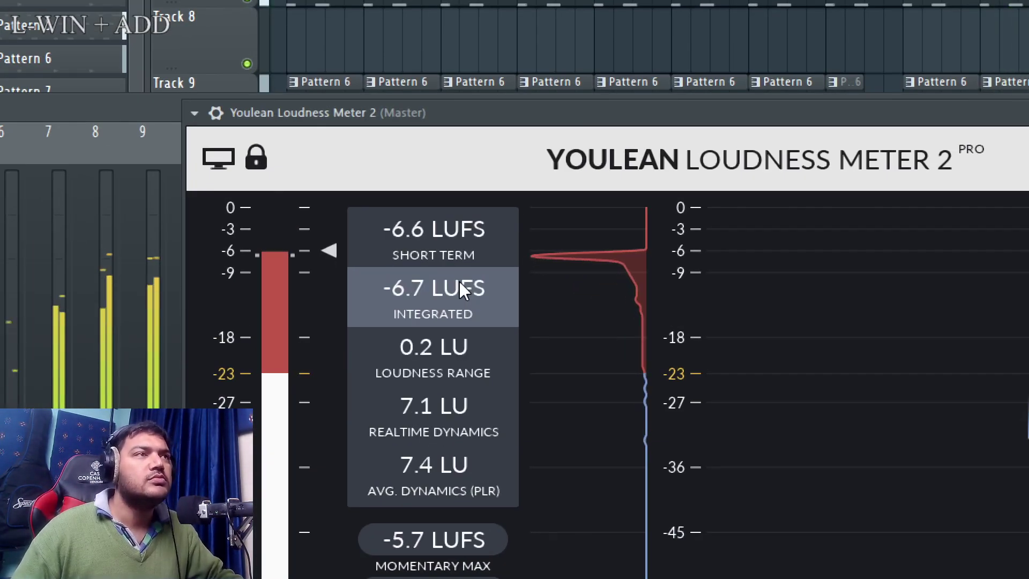
{"action": "key", "text": "super+KP_Subtract"}
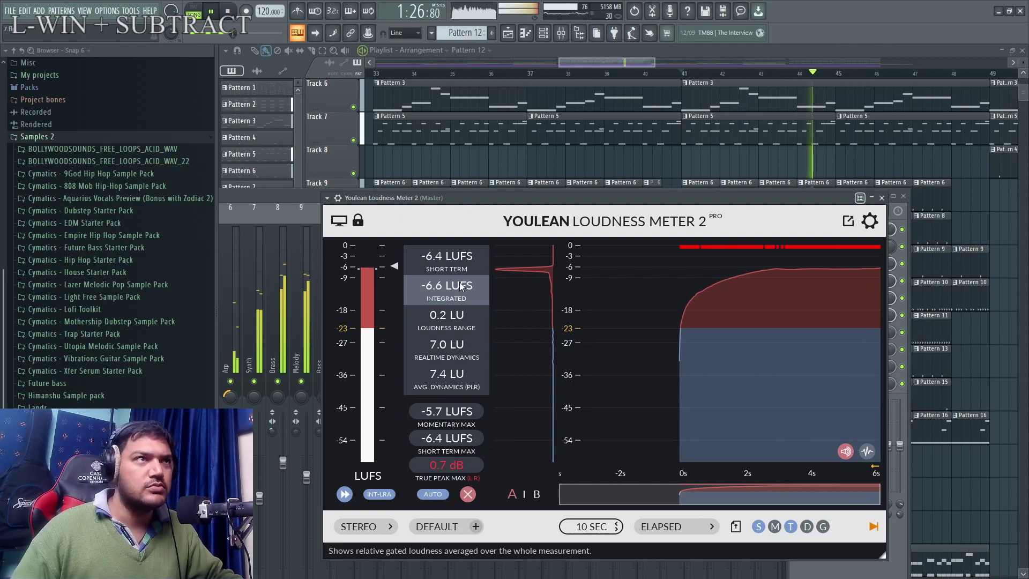
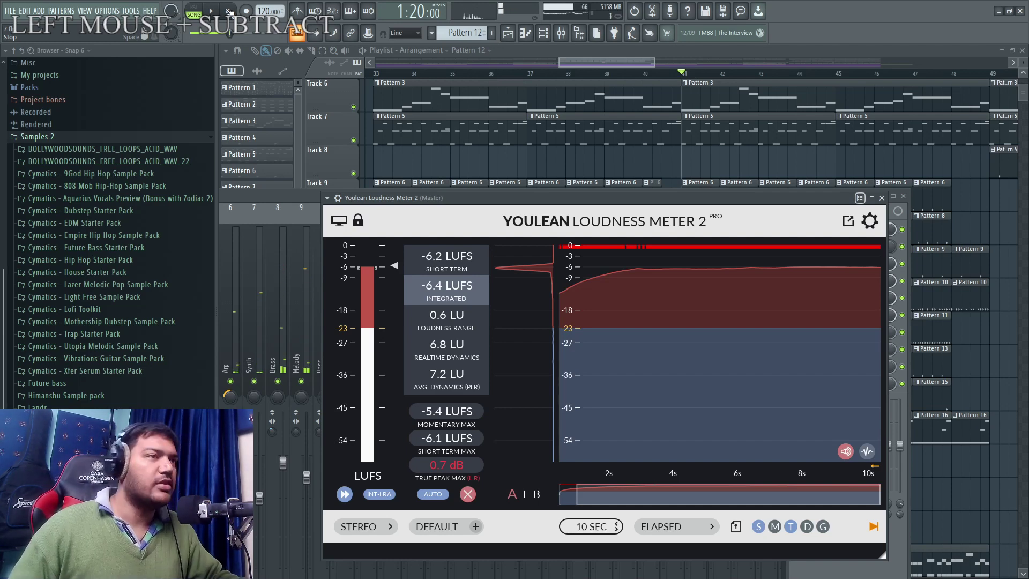
{"action": "left_click", "coordinate": [637, 222]}
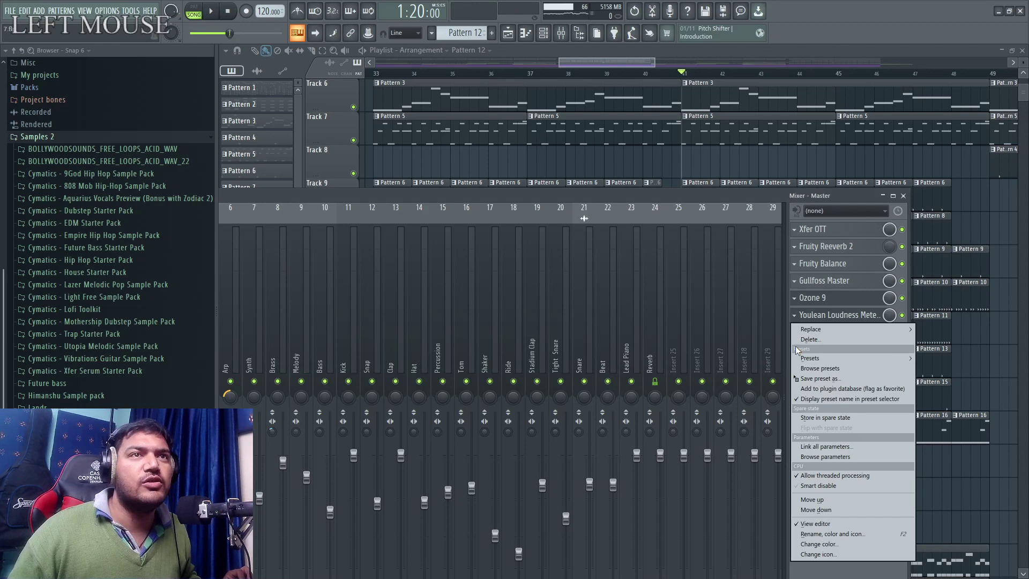
{"action": "left_click", "coordinate": [565, 330]}
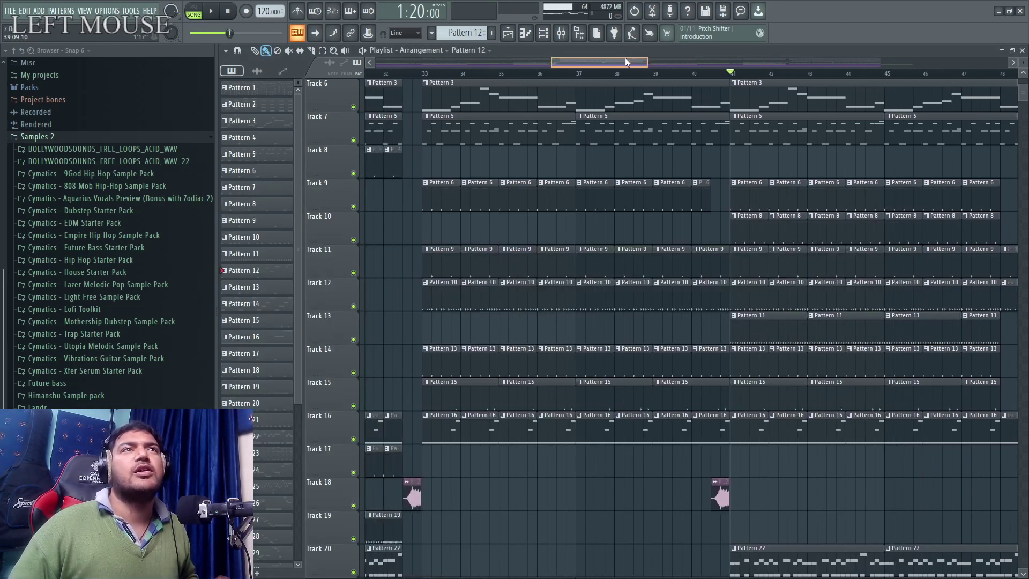
Solo Track 1 in the playlist so only its Pattern 26 melody plays.
{"action": "scroll", "scroll_direction": "down", "scroll_amount": 3}
{"action": "scroll", "scroll_direction": "up", "scroll_amount": 3}
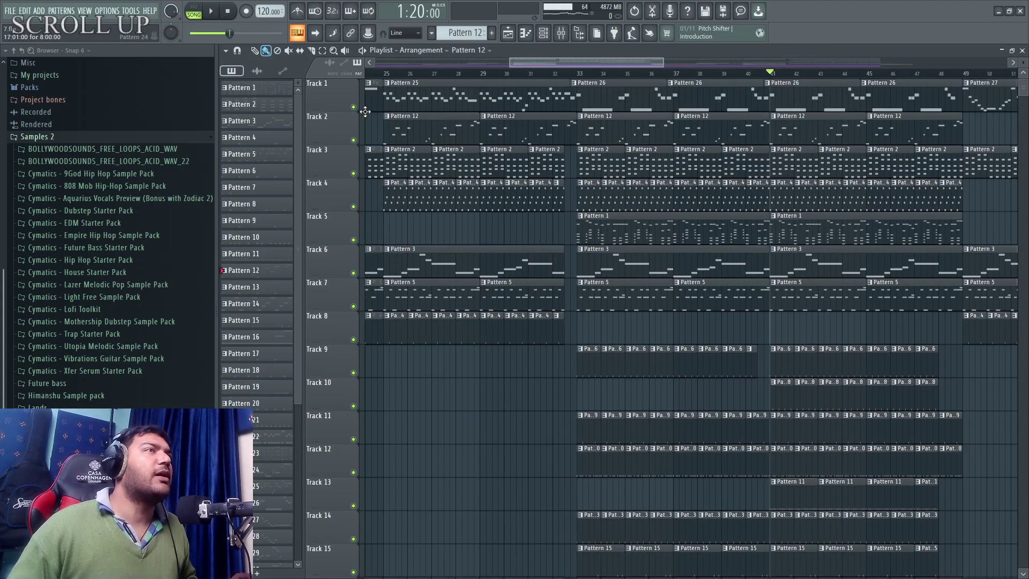
{"action": "right_click", "coordinate": [355, 108]}
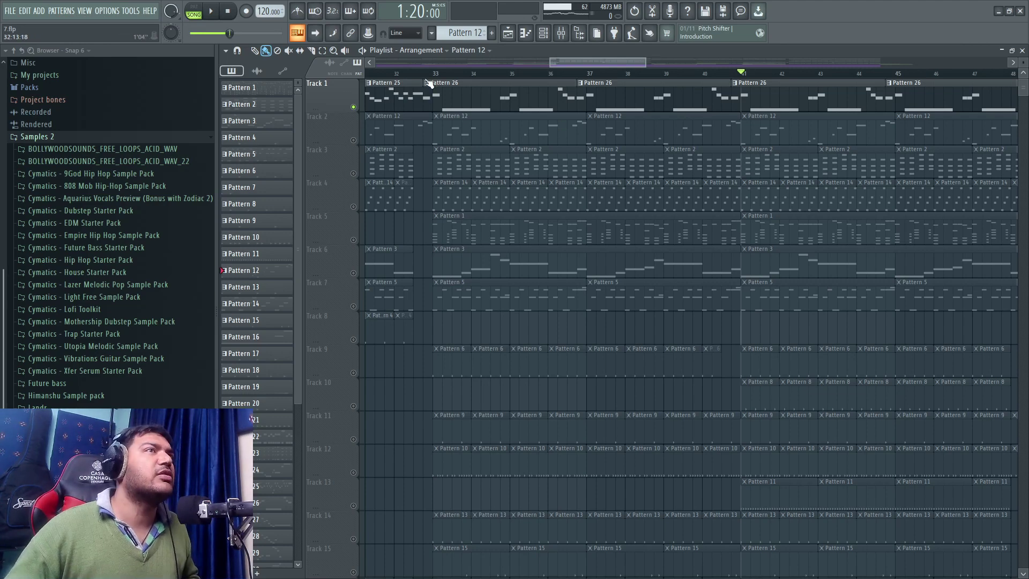
Play soloed Track 1 and view its instrument in the Channel Rack, then close it.
{"action": "key", "text": "space"}
{"action": "left_click", "coordinate": [544, 41]}
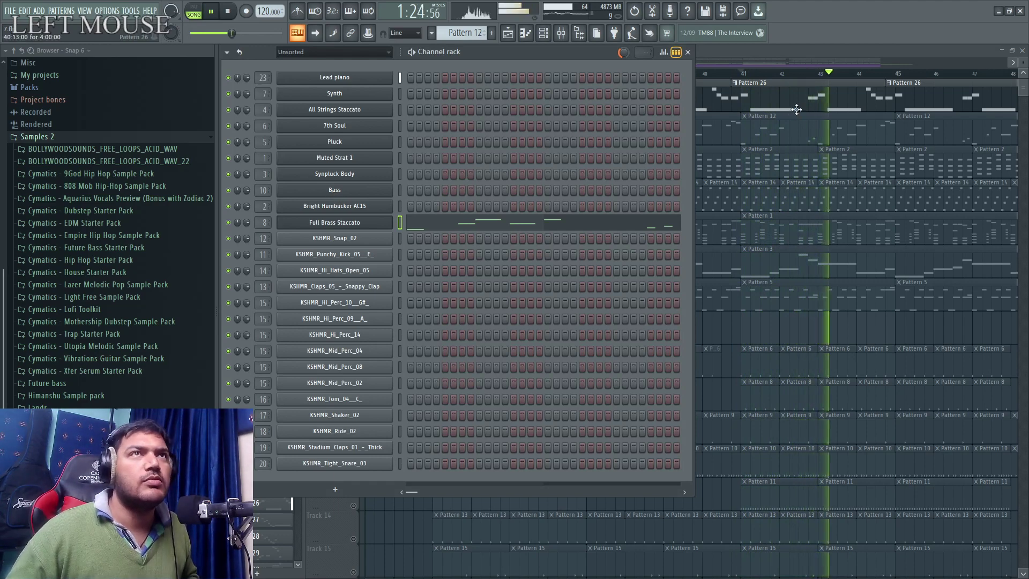
{"action": "left_click", "coordinate": [548, 43]}
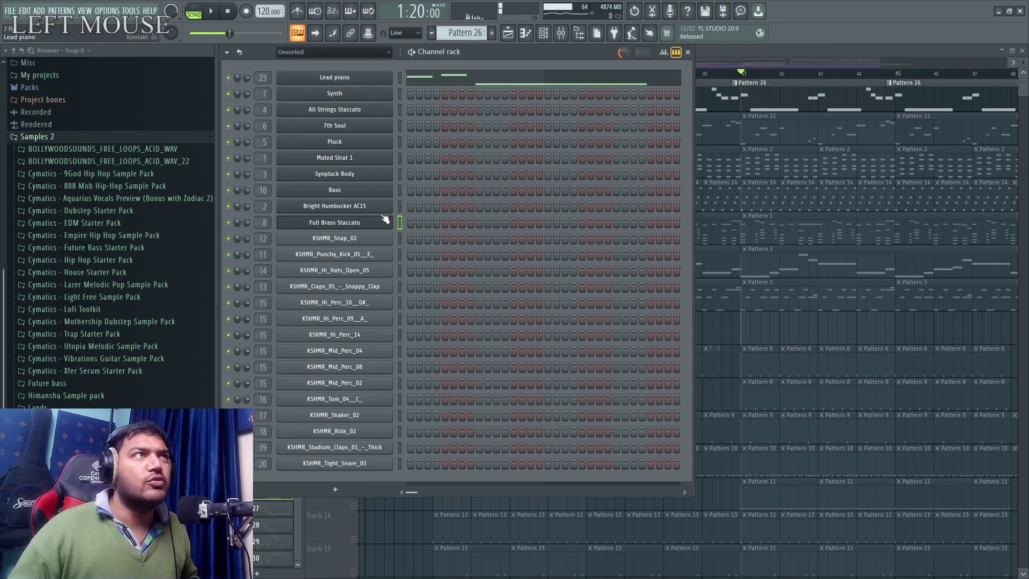
{"action": "key", "text": "super+KP_Add"}
{"action": "key", "text": "super+KP_Subtract"}
{"action": "left_click", "coordinate": [779, 52]}
Solo and play Track 2, then show the Full Brass Staccato FLEX Essential Winds preset.
{"action": "right_click", "coordinate": [358, 148]}
{"action": "key", "text": "space"}
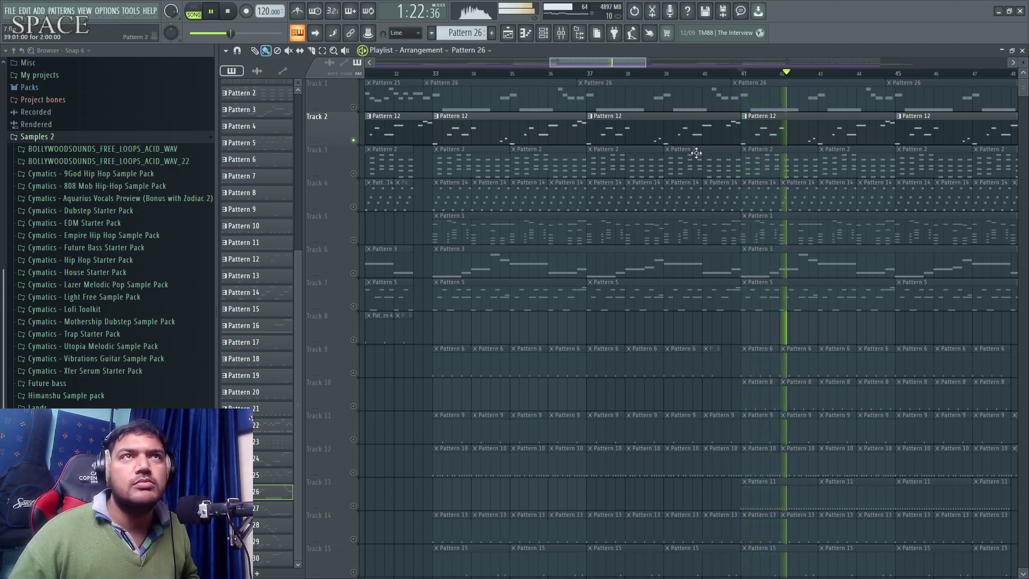
{"action": "key", "text": "space"}
{"action": "left_click", "coordinate": [792, 134]}
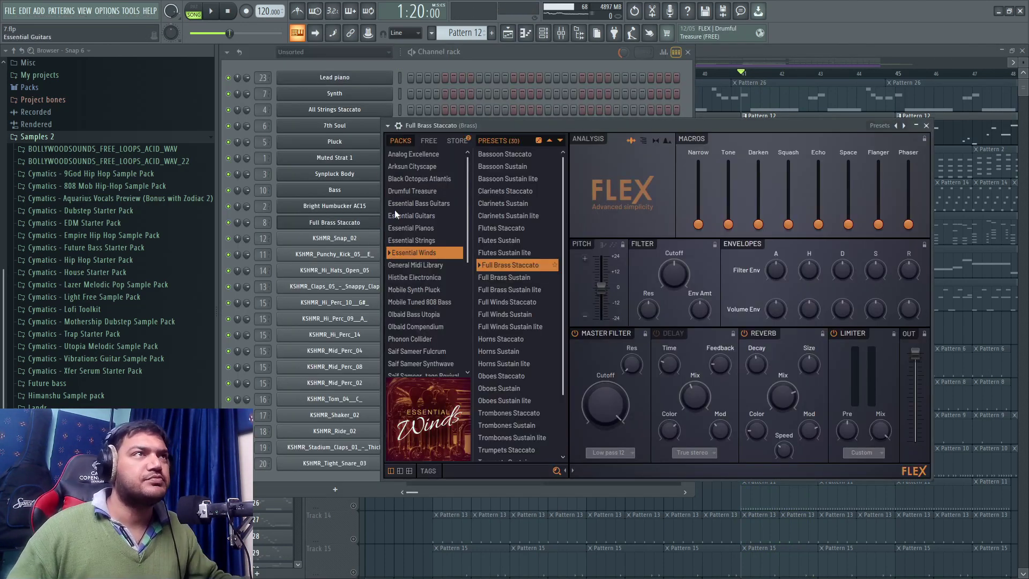
{"action": "key", "text": "super+KP_Add"}
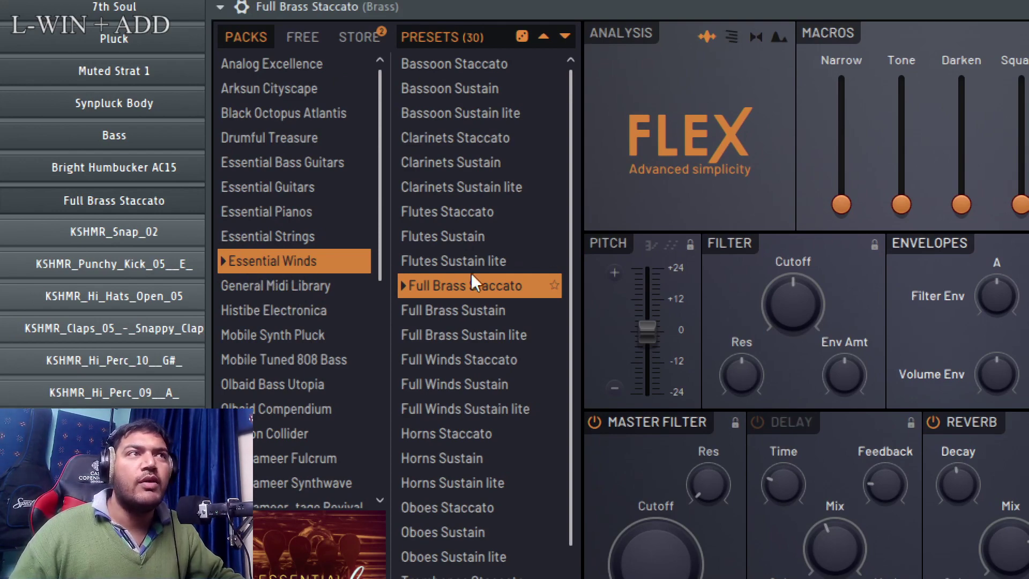
{"action": "key", "text": "super+KP_Subtract"}
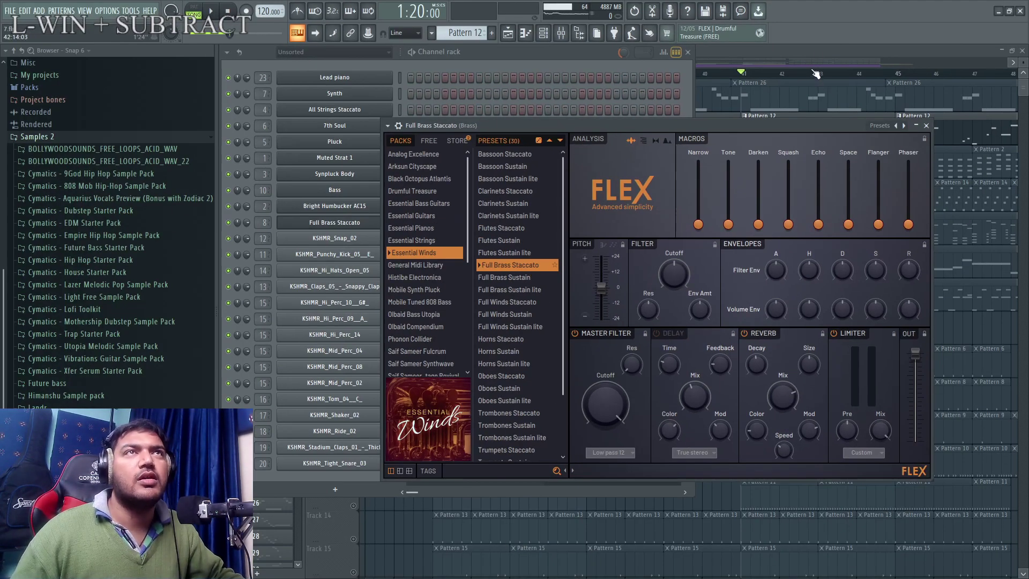
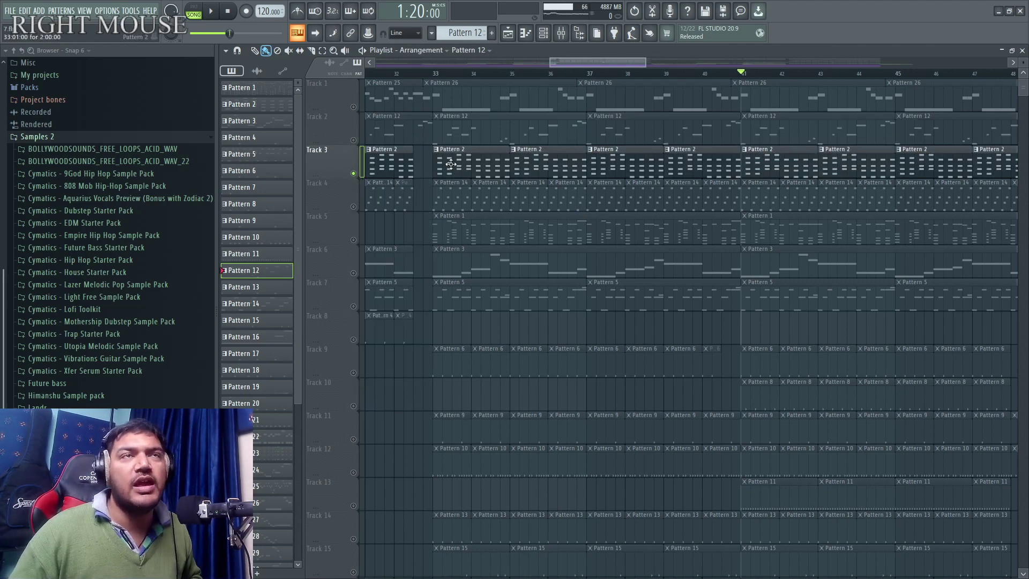
Play Track 3, view Muted Strat 1's FLEX Essential Guitars preset, then return to the playlist.
{"action": "key", "text": "space"}
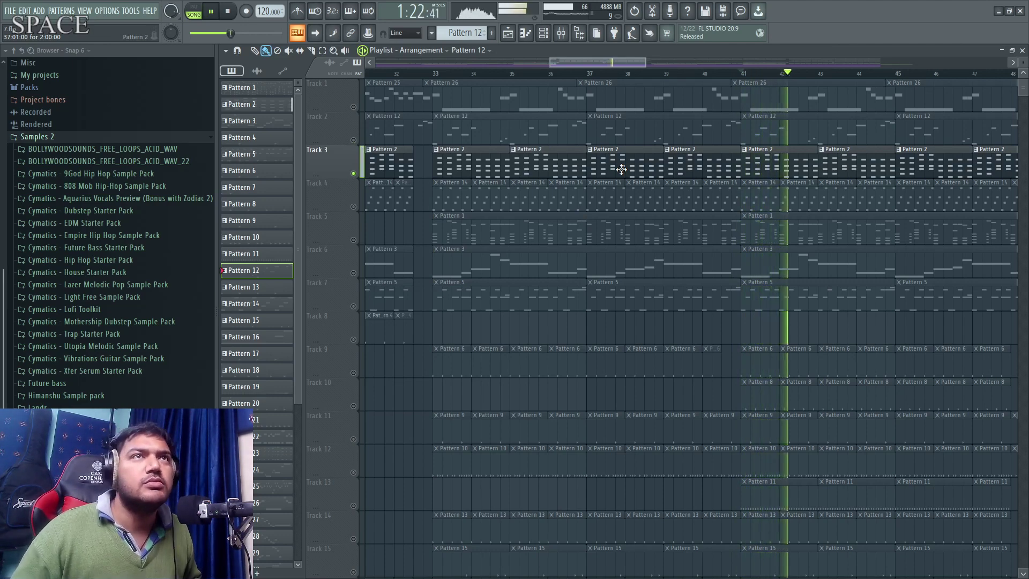
{"action": "key", "text": "space"}
{"action": "left_click", "coordinate": [791, 166]}
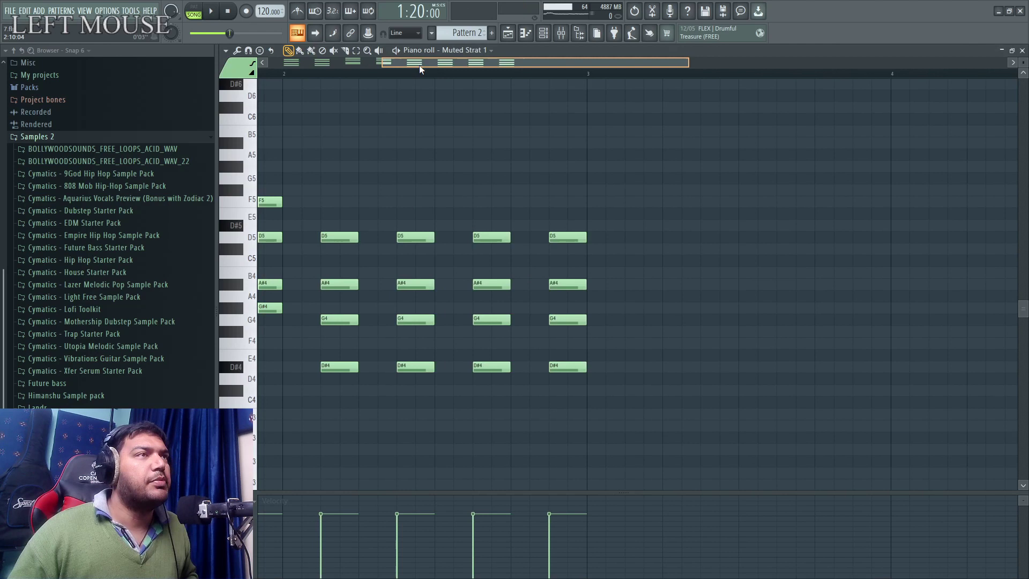
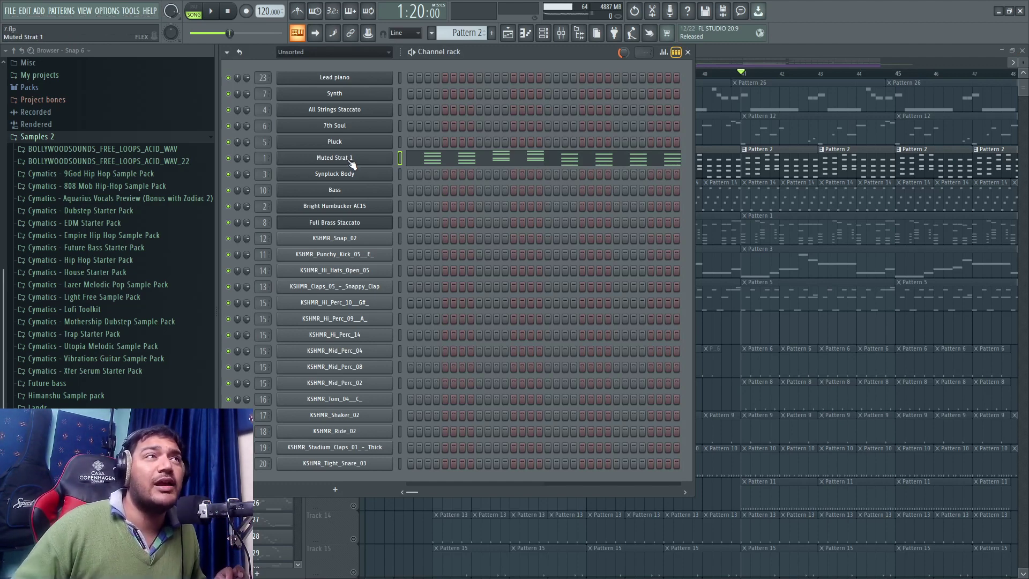
{"action": "left_click", "coordinate": [353, 163]}
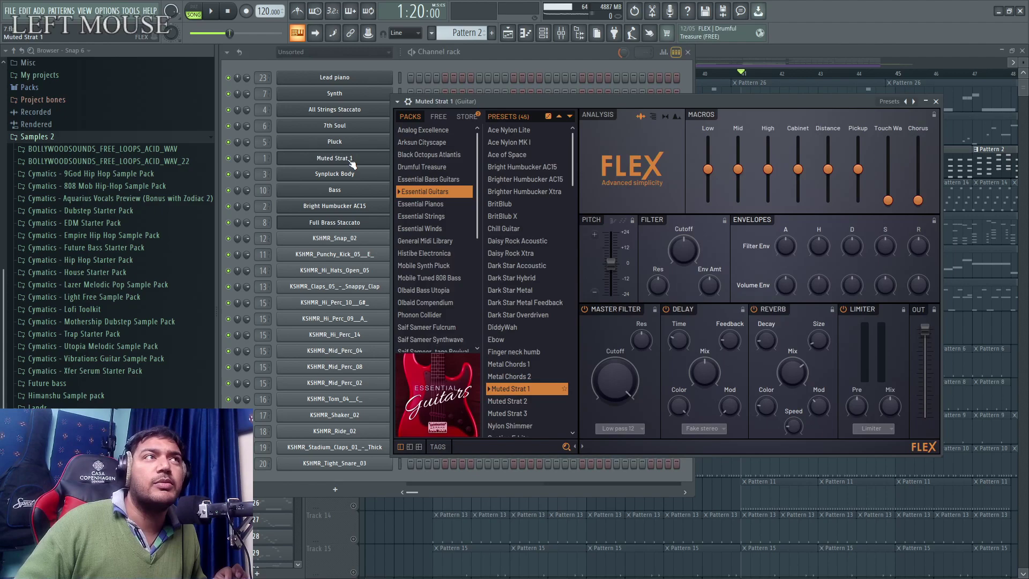
{"action": "key", "text": "super+KP_Add"}
{"action": "key", "text": "super+KP_Subtract"}
{"action": "left_click", "coordinate": [744, 59]}
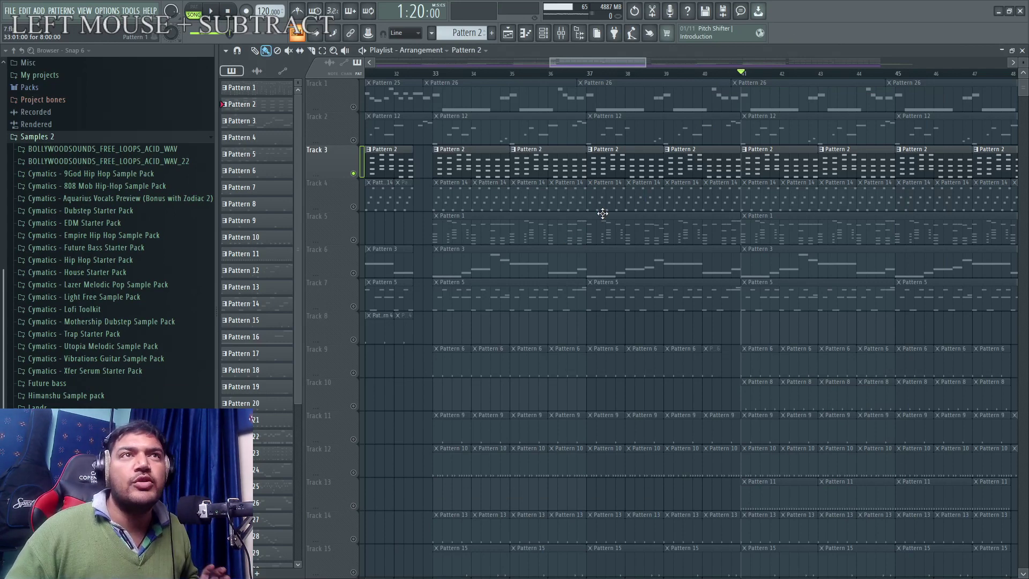
Play the Pluck track, show its Lethal Animal Pluck 01 preset, then bring up its mixer insert.
{"action": "right_click", "coordinate": [359, 211]}
{"action": "key", "text": "space"}
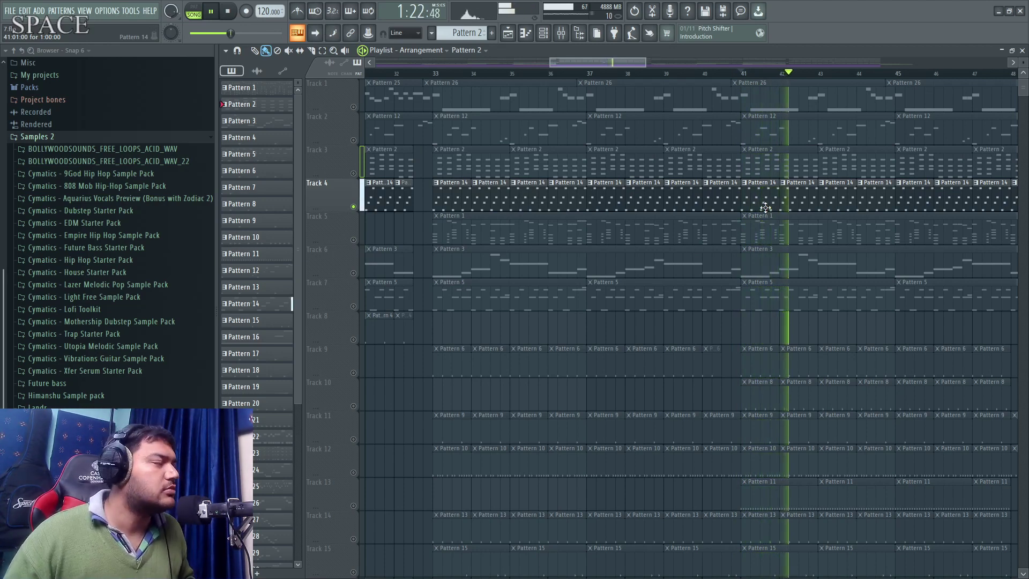
{"action": "key", "text": "space"}
{"action": "left_click", "coordinate": [767, 206]}
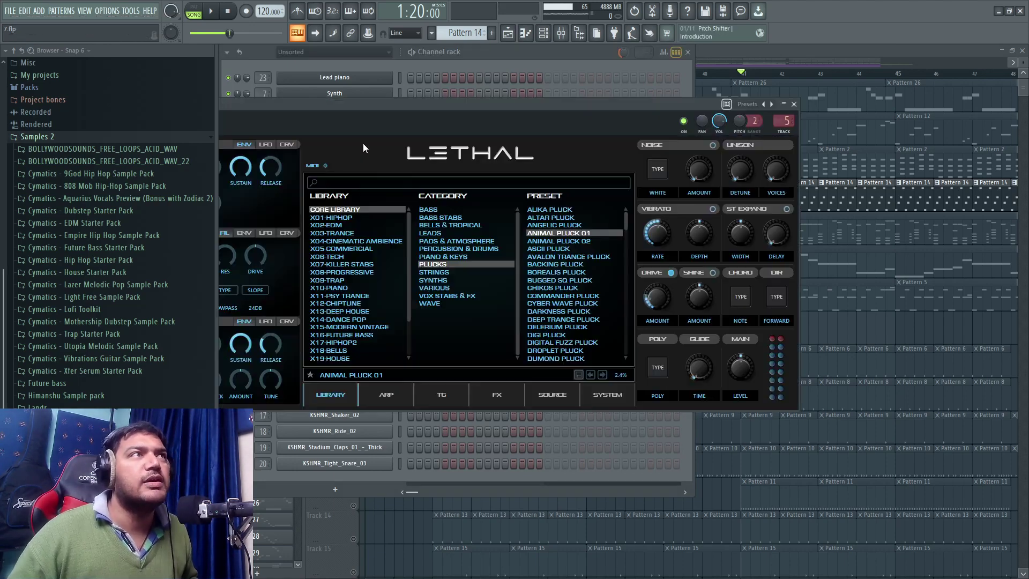
{"action": "left_click", "coordinate": [393, 109]}
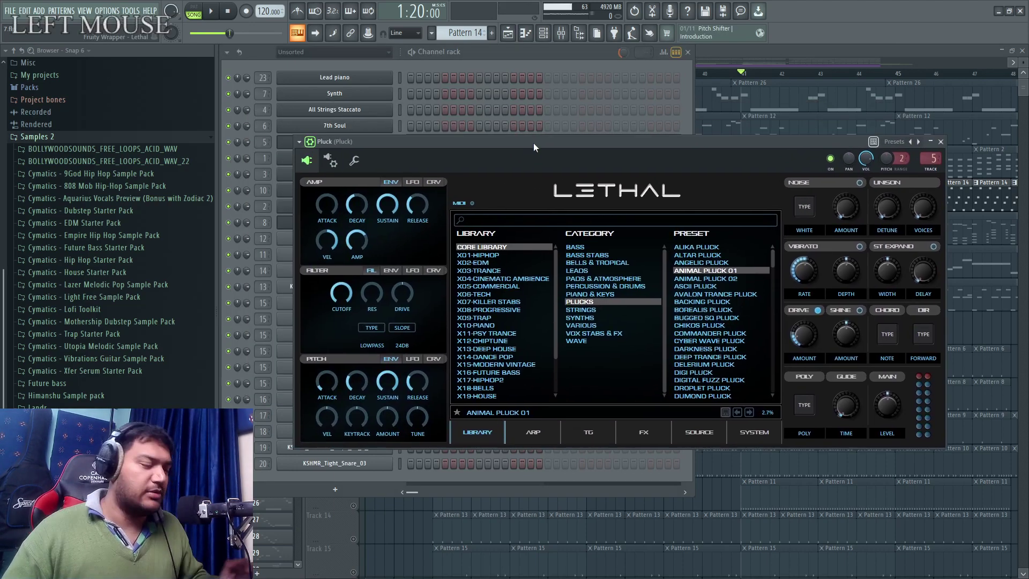
{"action": "key", "text": "super+KP_Add"}
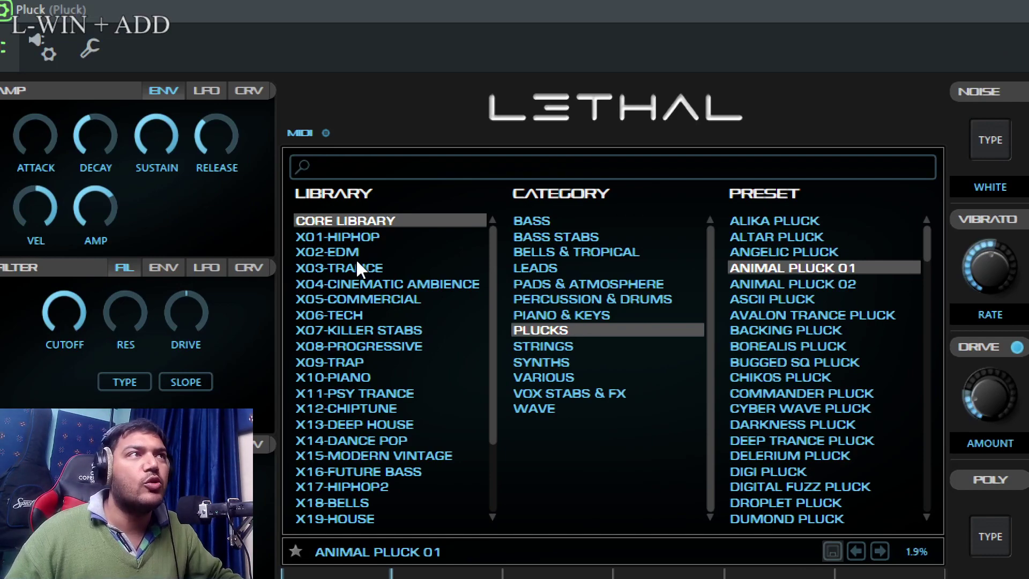
{"action": "key", "text": "super+KP_Subtract"}
{"action": "left_click", "coordinate": [764, 56]}
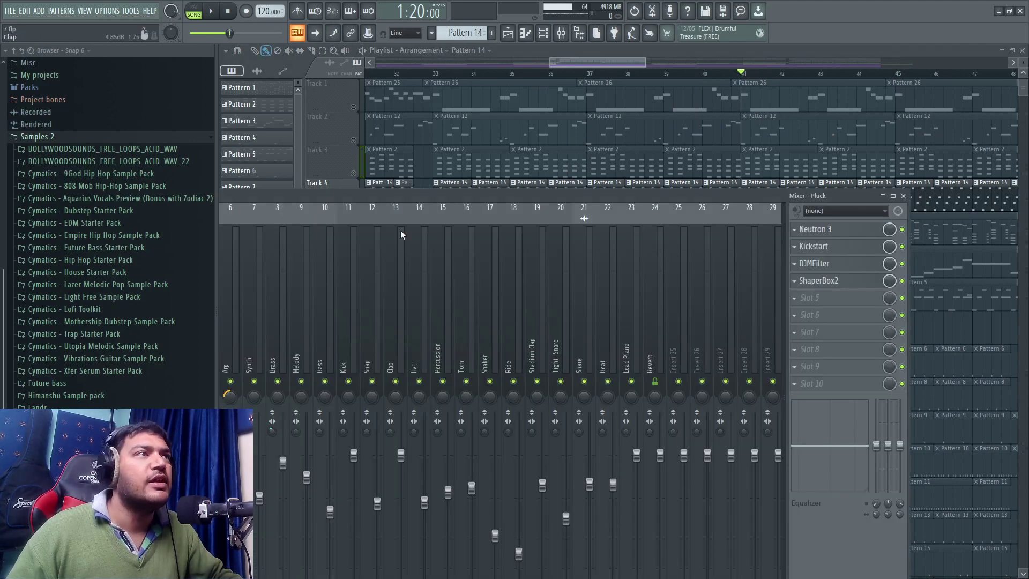
Open ShaperBox2 on the Pluck insert and view its Pan, Time and Filter shaping curves.
{"action": "left_click", "coordinate": [392, 204]}
{"action": "key", "text": "space"}
{"action": "left_click", "coordinate": [965, 261]}
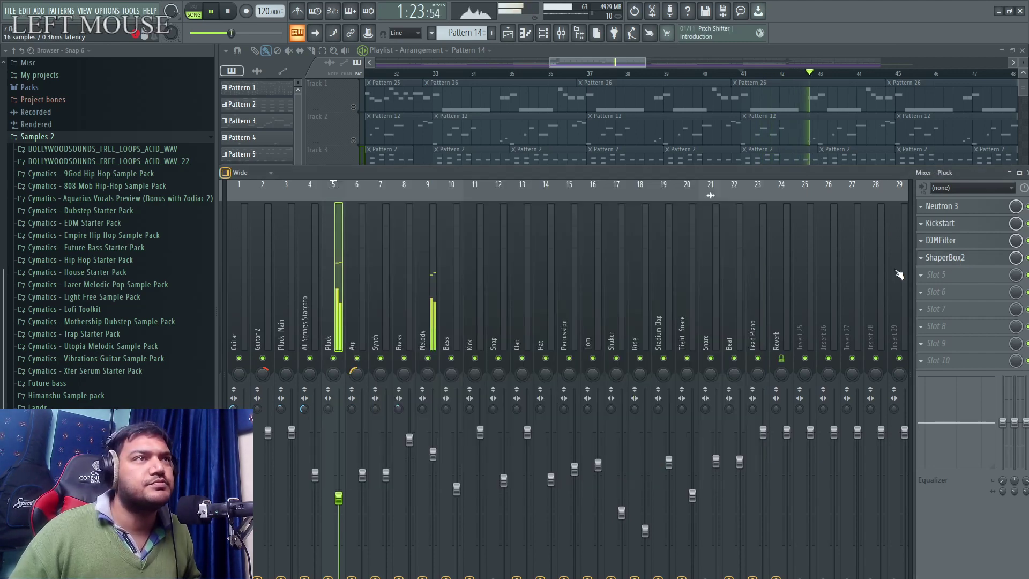
{"action": "left_click", "coordinate": [232, 13]}
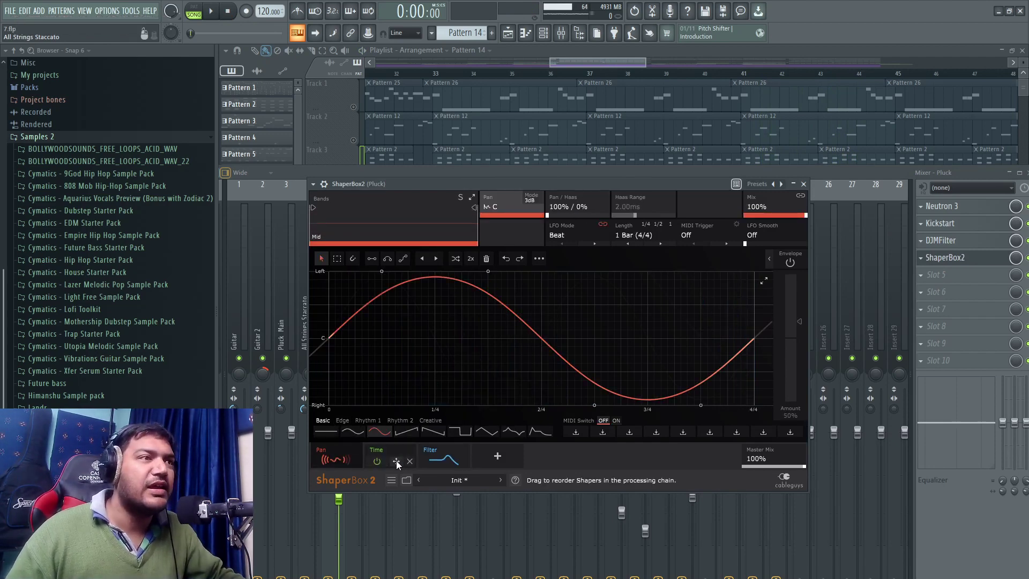
{"action": "left_click", "coordinate": [400, 455]}
{"action": "key", "text": "super+KP_Subtract"}
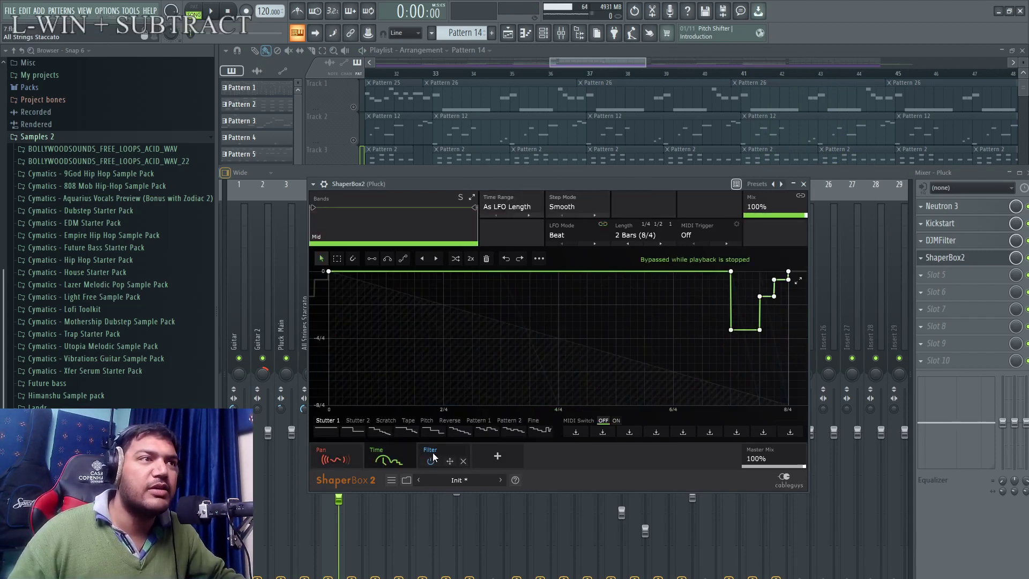
{"action": "key", "text": "super+KP_Add"}
{"action": "left_click", "coordinate": [449, 458]}
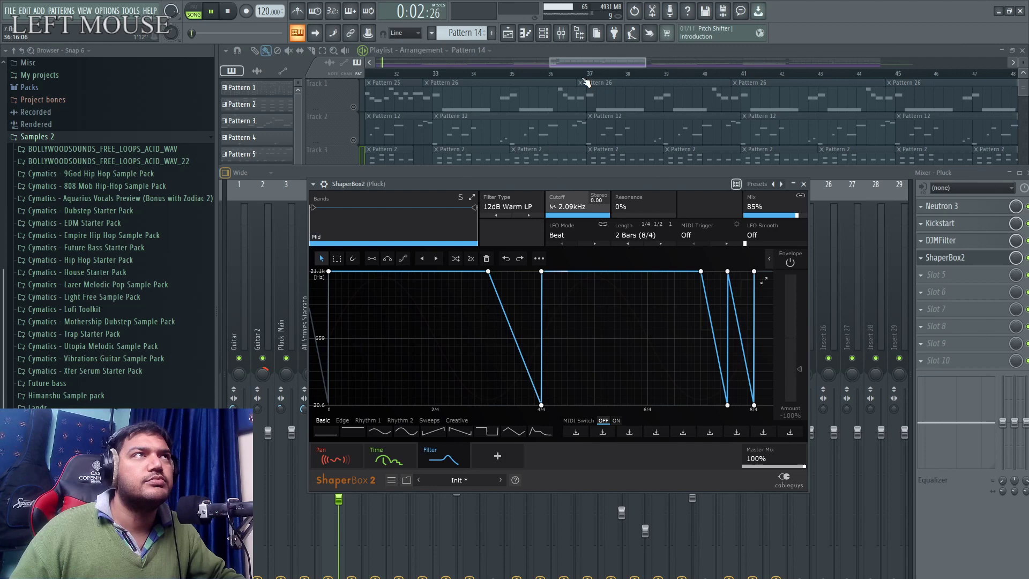
{"action": "left_click", "coordinate": [567, 66]}
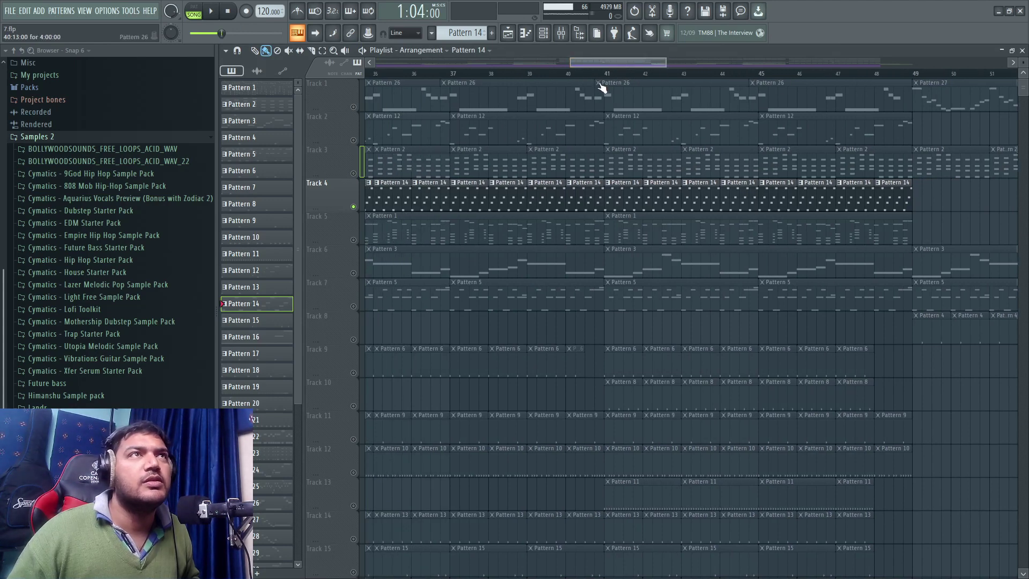
{"action": "left_click", "coordinate": [607, 78]}
{"action": "right_click", "coordinate": [356, 246]}
{"action": "key", "text": "space"}
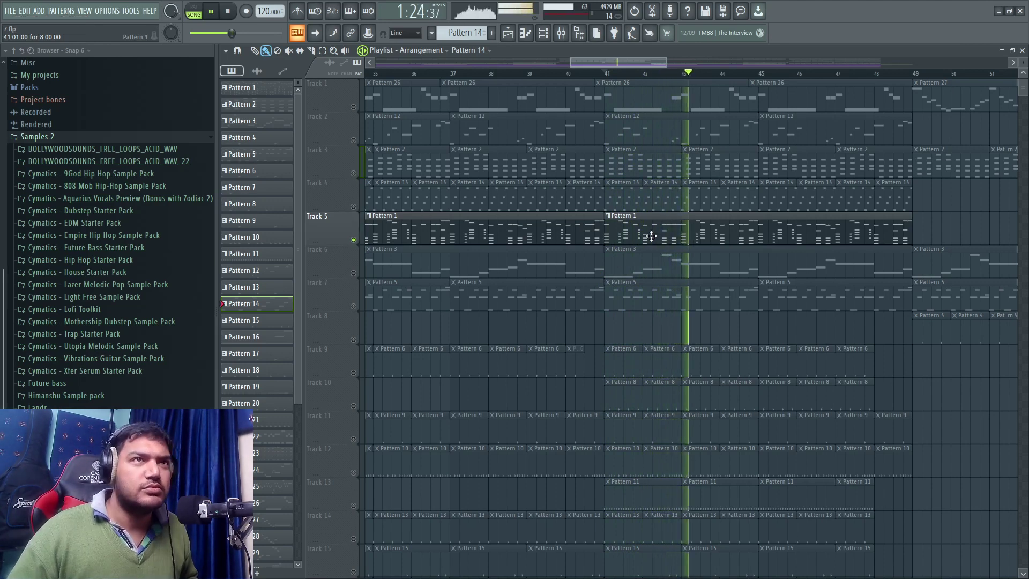
Show the Channel Rack listing instruments from Lead piano to the KSHMR drums.
{"action": "left_click", "coordinate": [652, 234]}
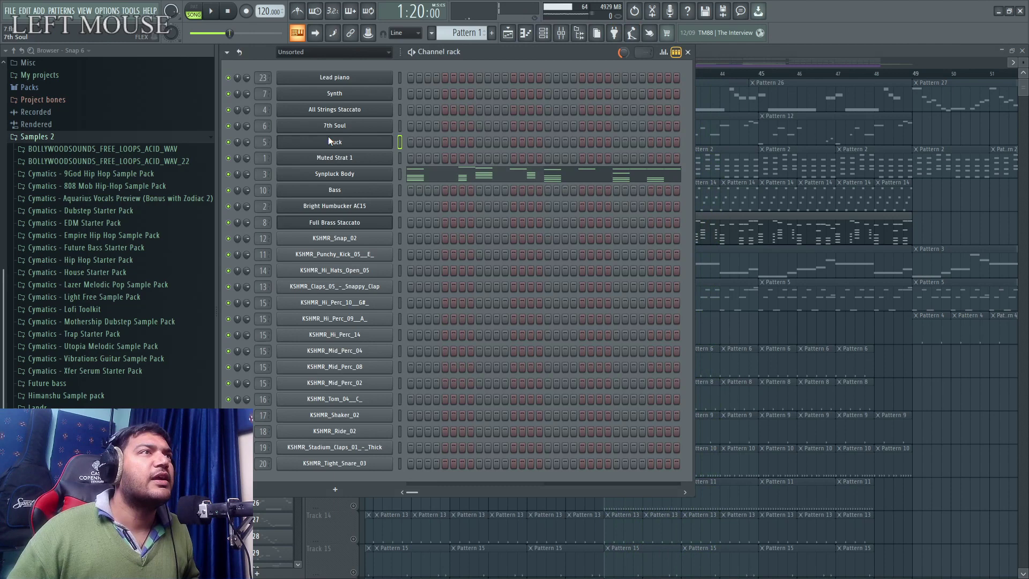
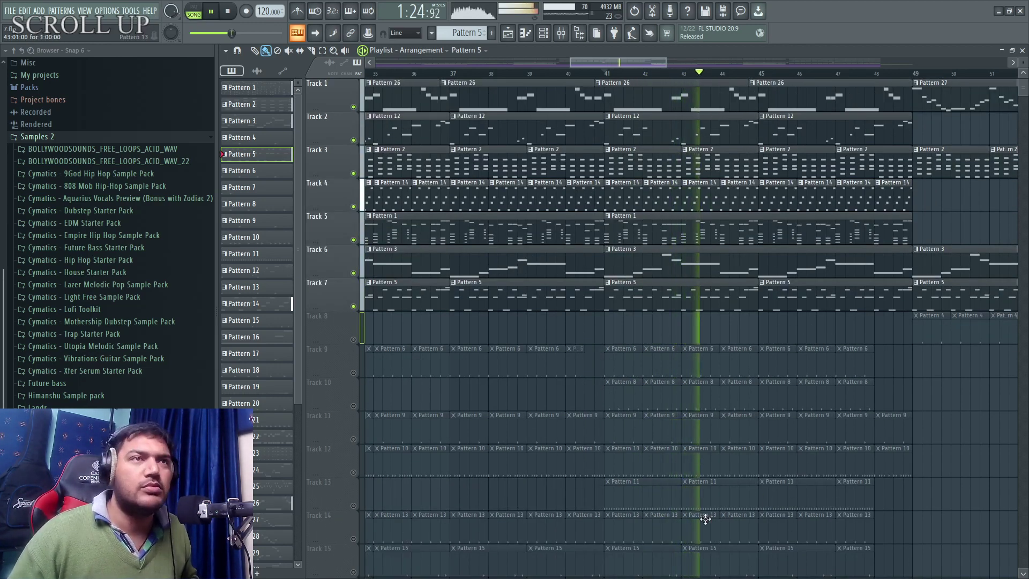
Solo Track 9, enable Track 10 alongside it, and play their Pattern 6 and 8 clips.
{"action": "key", "text": "space"}
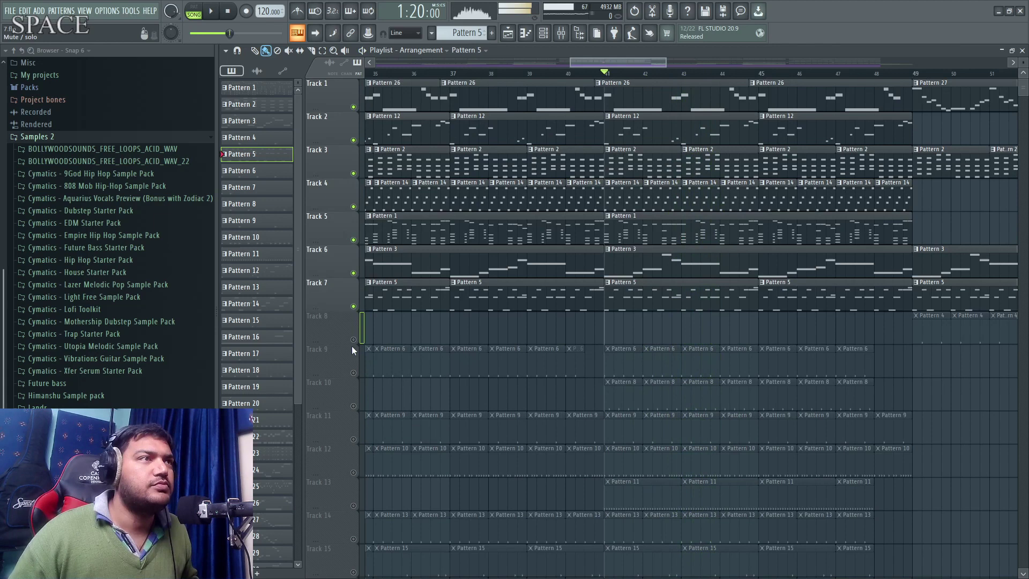
{"action": "right_click", "coordinate": [360, 374]}
{"action": "key", "text": "space"}
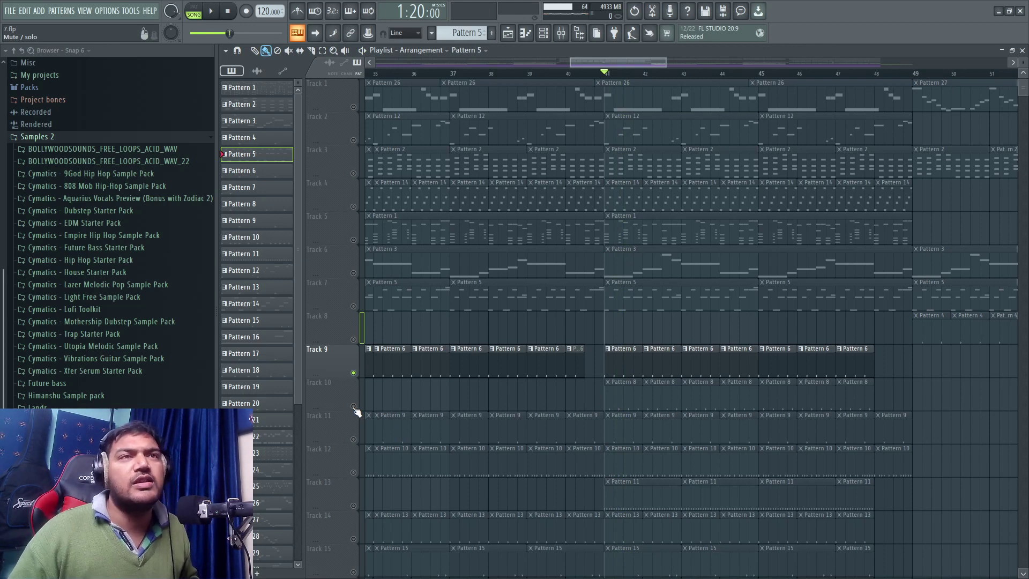
{"action": "left_click", "coordinate": [359, 410]}
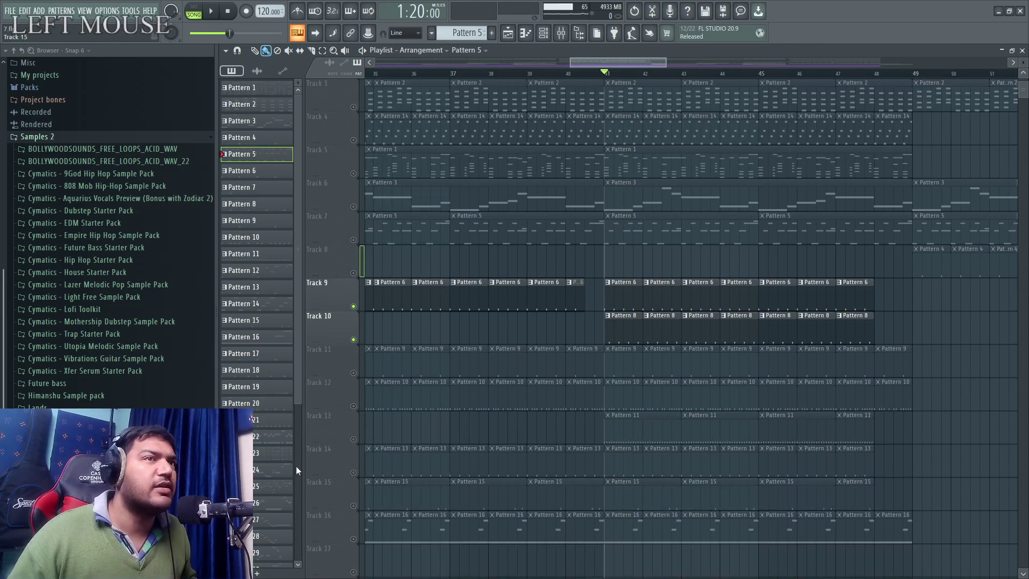
{"action": "key", "text": "space"}
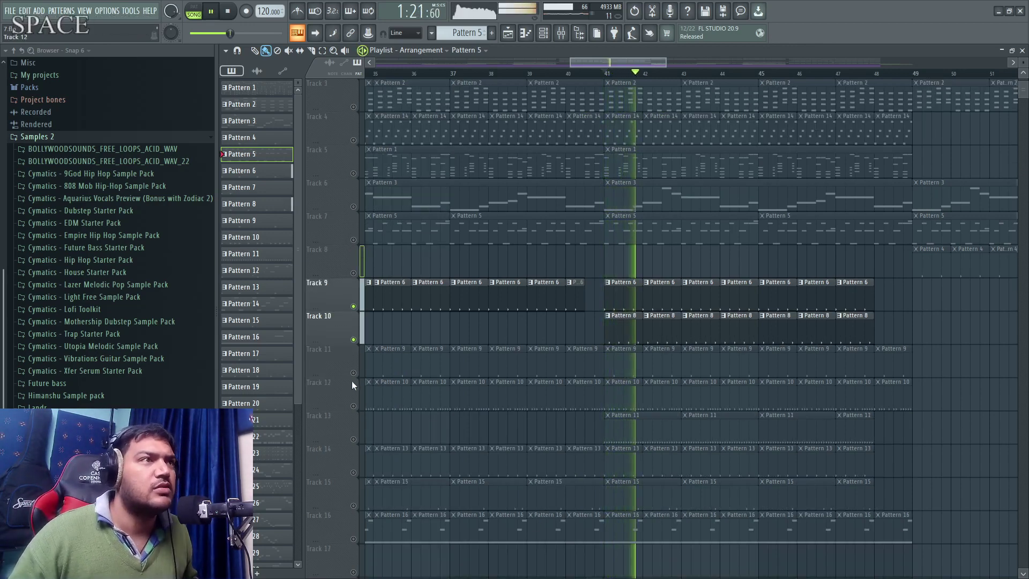
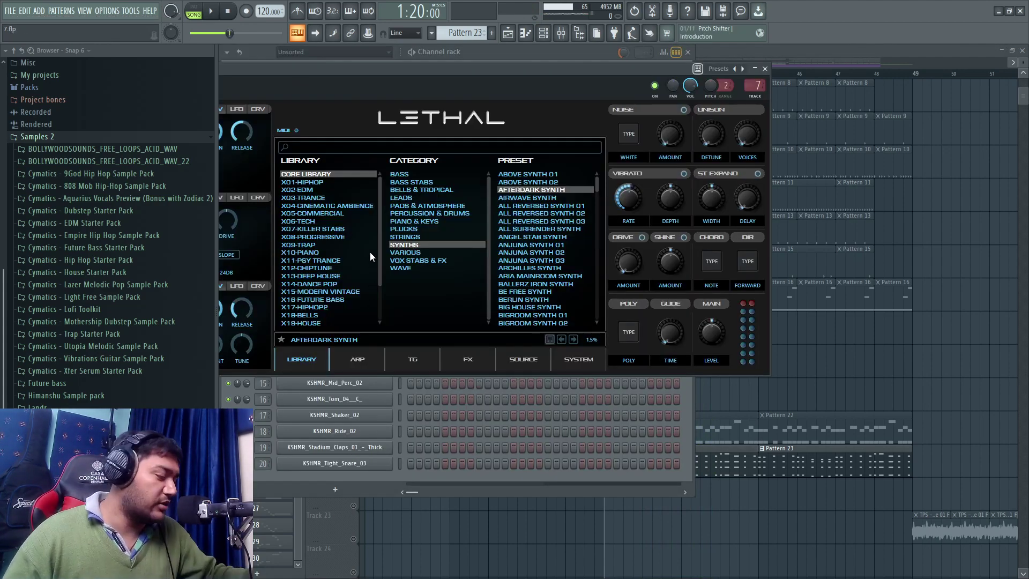
{"action": "key", "text": "super+KP_Add"}
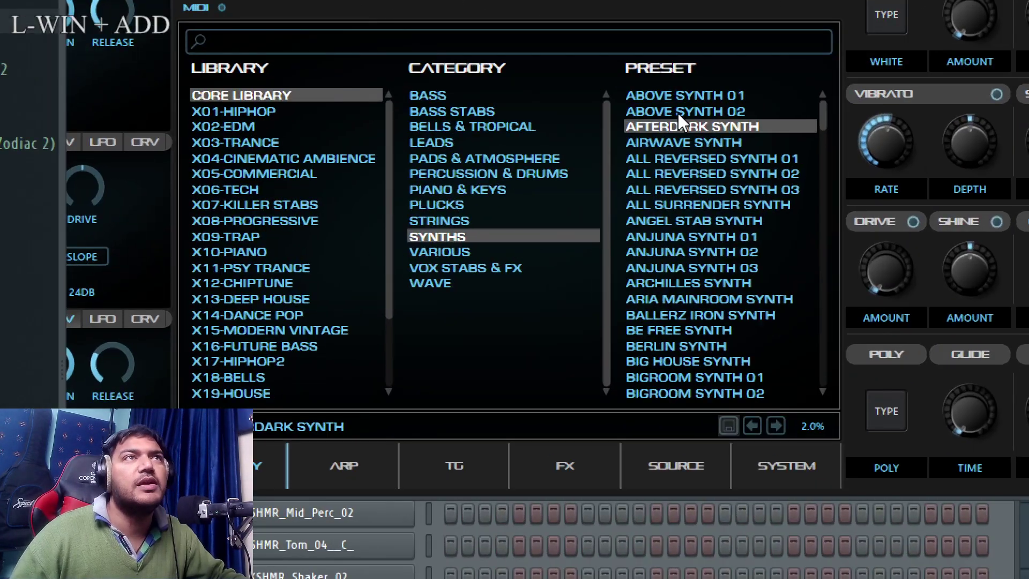
{"action": "key", "text": "super+KP_Subtract"}
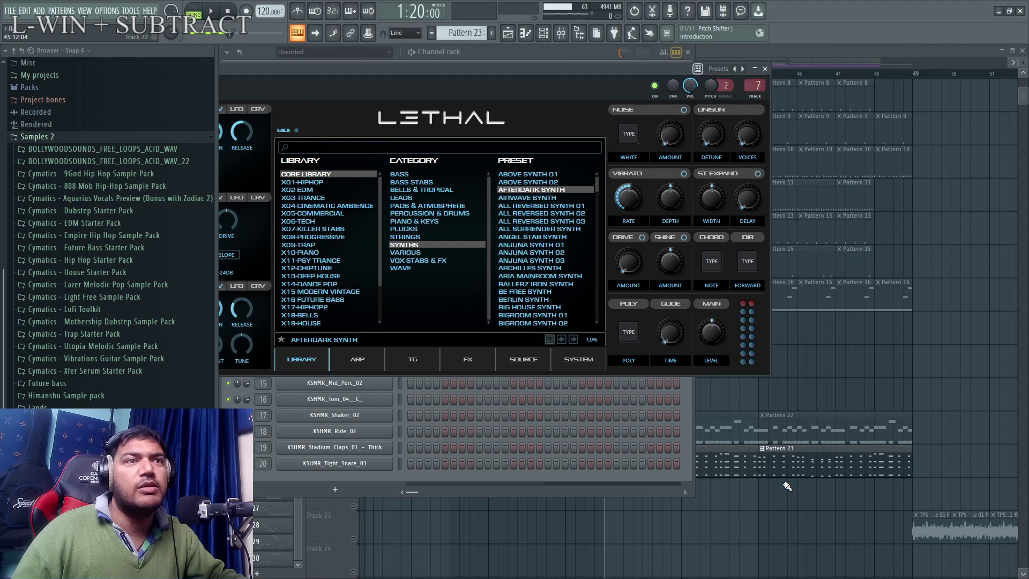
{"action": "left_click", "coordinate": [737, 466]}
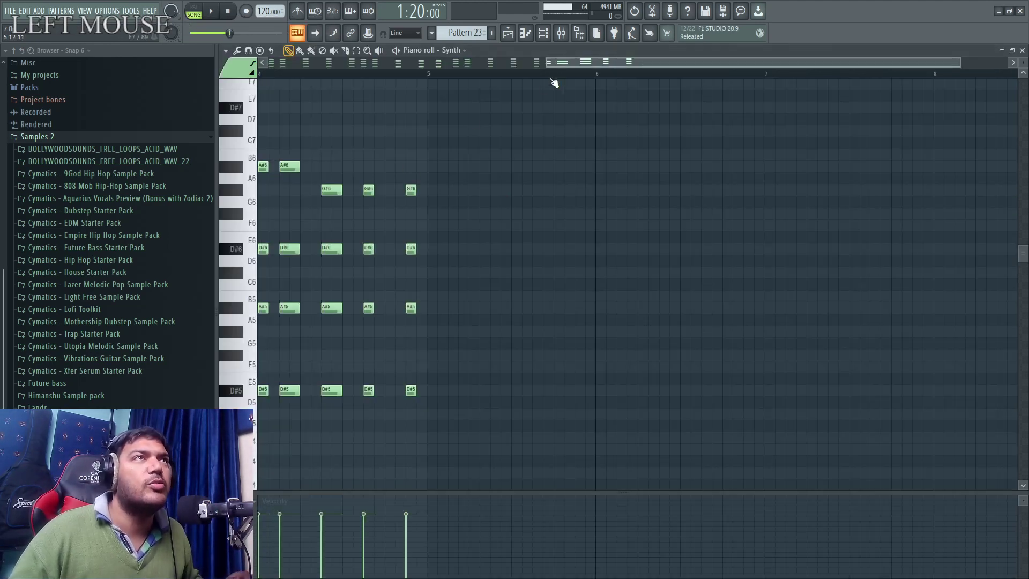
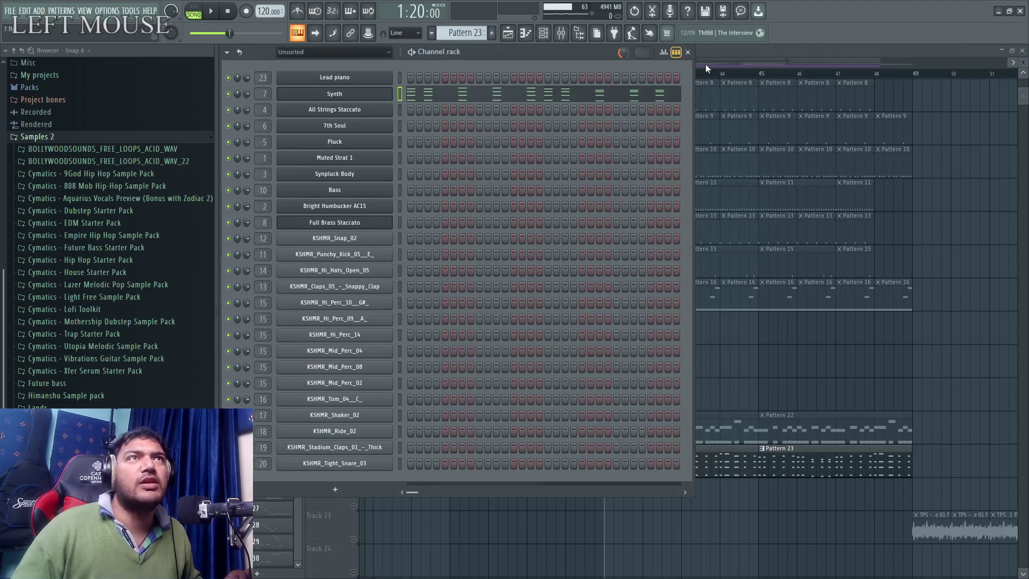
Hide the Channel Rack to return to the song's playlist tracks.
{"action": "right_click", "coordinate": [361, 478]}
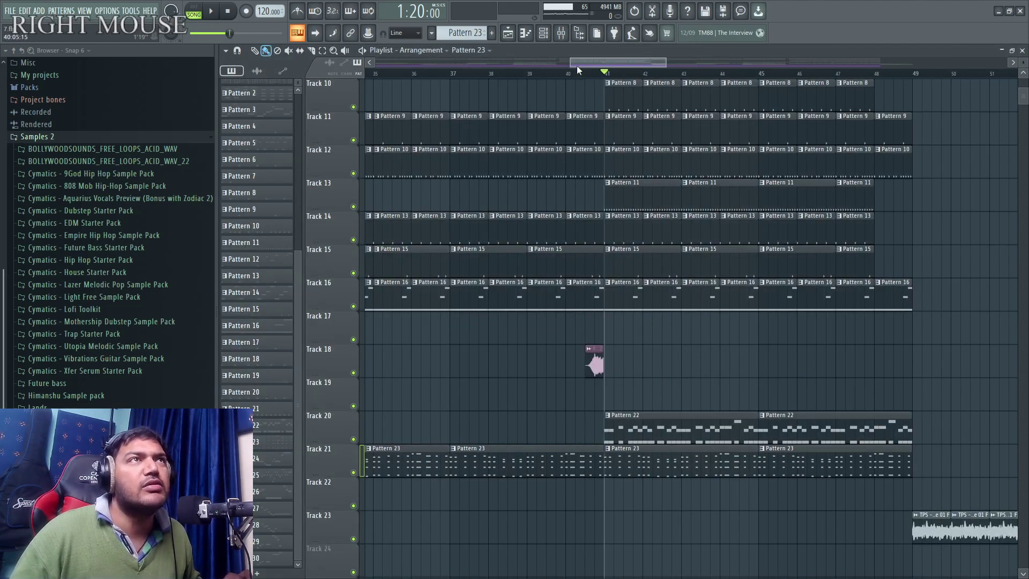
Play the song from just before bar 41 and stop it again.
{"action": "left_click", "coordinate": [589, 77]}
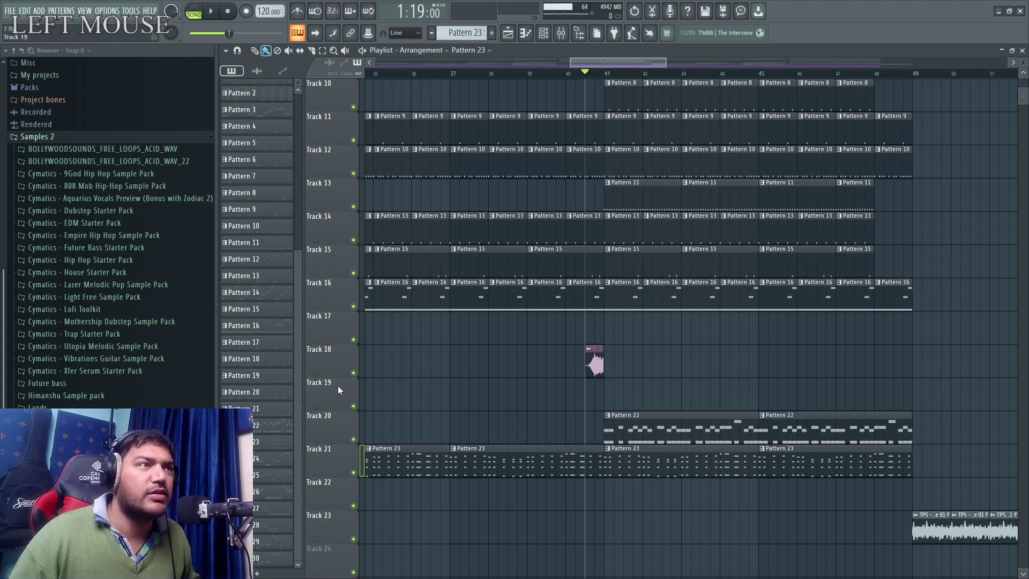
{"action": "right_click", "coordinate": [364, 376]}
{"action": "key", "text": "space"}
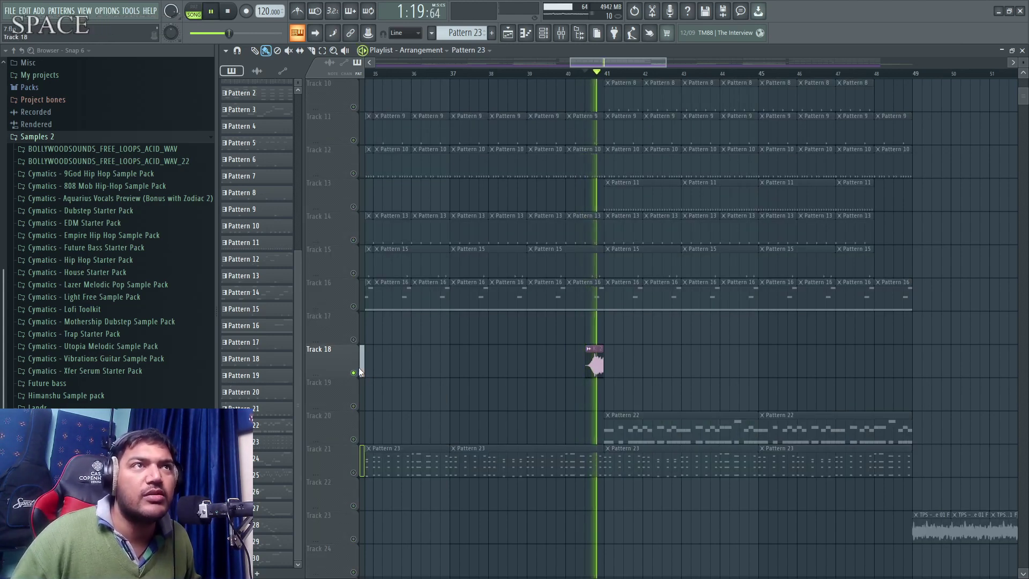
{"action": "right_click", "coordinate": [363, 372]}
{"action": "key", "text": "space"}
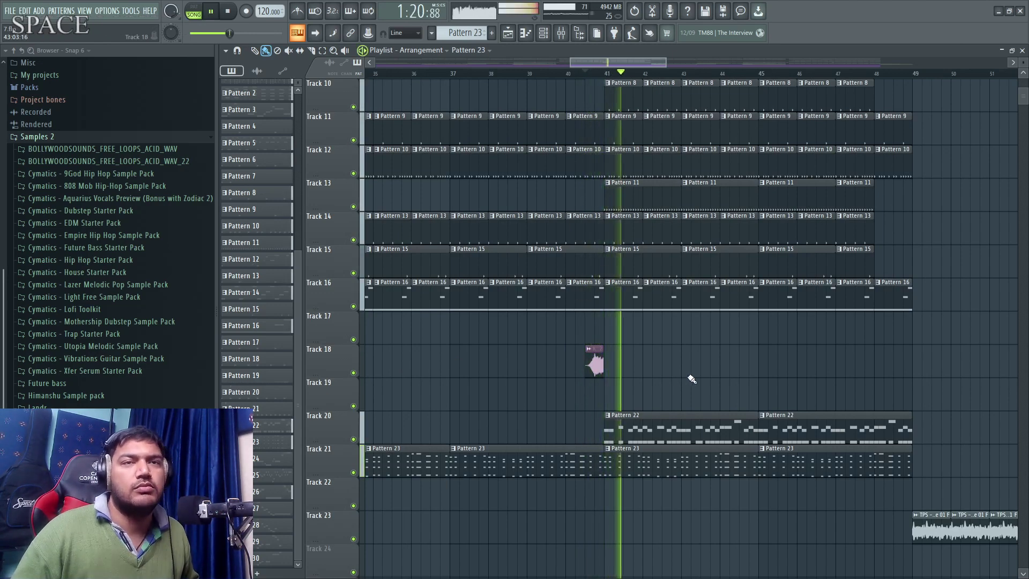
Scroll the Playlist down to the automation clip tracks 28–36 (filter, reverb mix, Kickstart, master volume).
{"action": "scroll", "scroll_direction": "down", "scroll_amount": 3}
{"action": "key", "text": "space"}
{"action": "scroll", "scroll_direction": "down", "scroll_amount": 3}
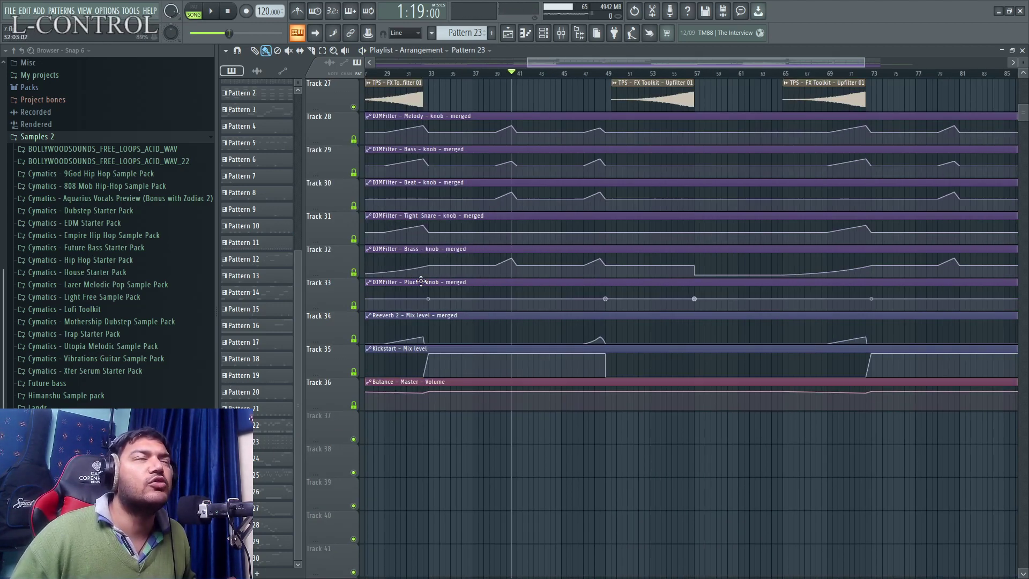
Scroll the Playlist up to the FX sample tracks with the downfilters, impacts and upfilter.
{"action": "left_click", "coordinate": [561, 66]}
{"action": "scroll", "scroll_direction": "up", "scroll_amount": 3}
{"action": "left_click", "coordinate": [420, 67]}
Solo Track 22's Downfilter clips, toggle playback and jump back to bar 1.
{"action": "right_click", "coordinate": [363, 277]}
{"action": "key", "text": "space"}
{"action": "left_click", "coordinate": [374, 76]}
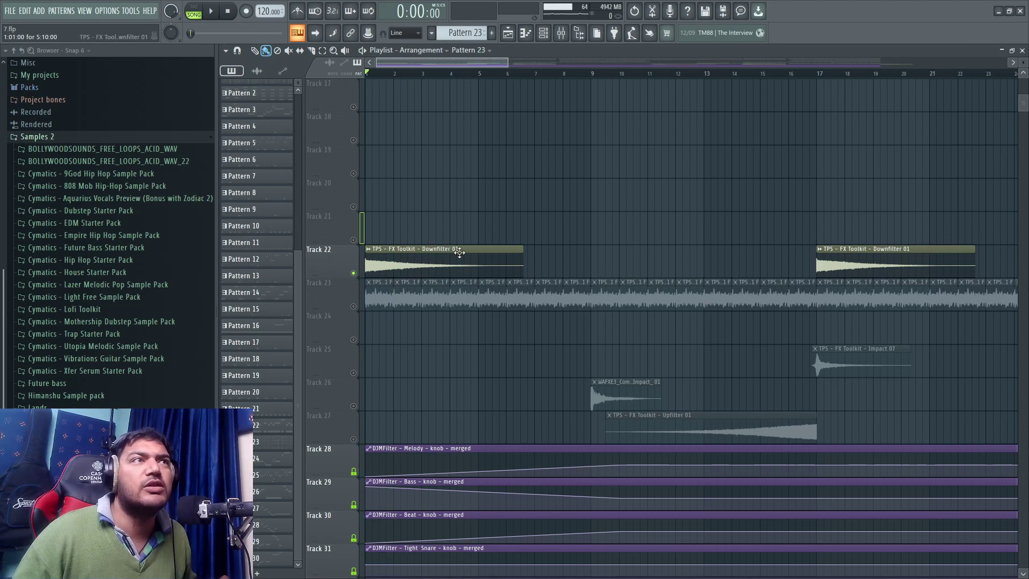
Release Track 22's solo so all playlist tracks are active and toggle playback.
{"action": "right_click", "coordinate": [365, 311]}
{"action": "key", "text": "space"}
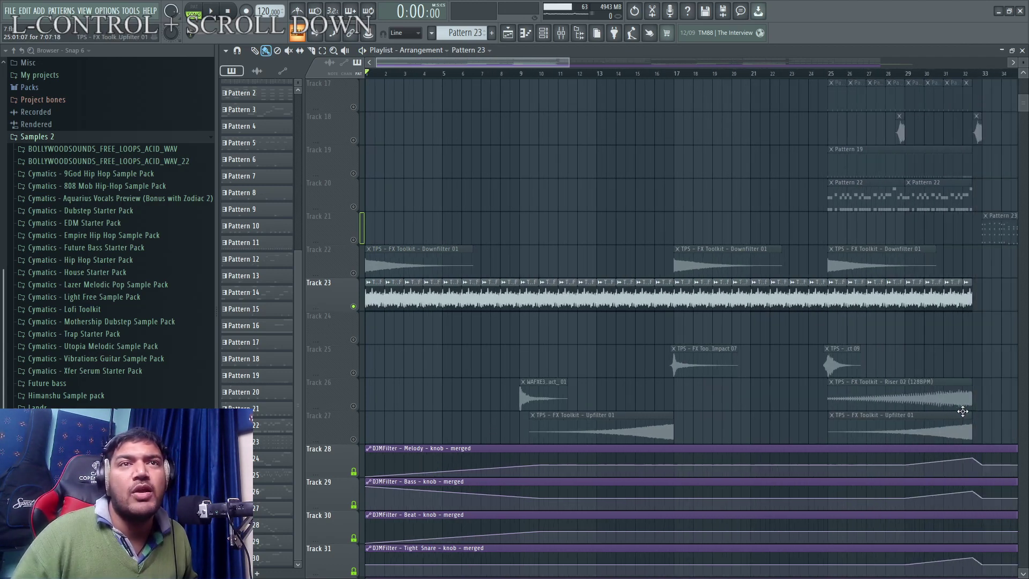
{"action": "right_click", "coordinate": [358, 410]}
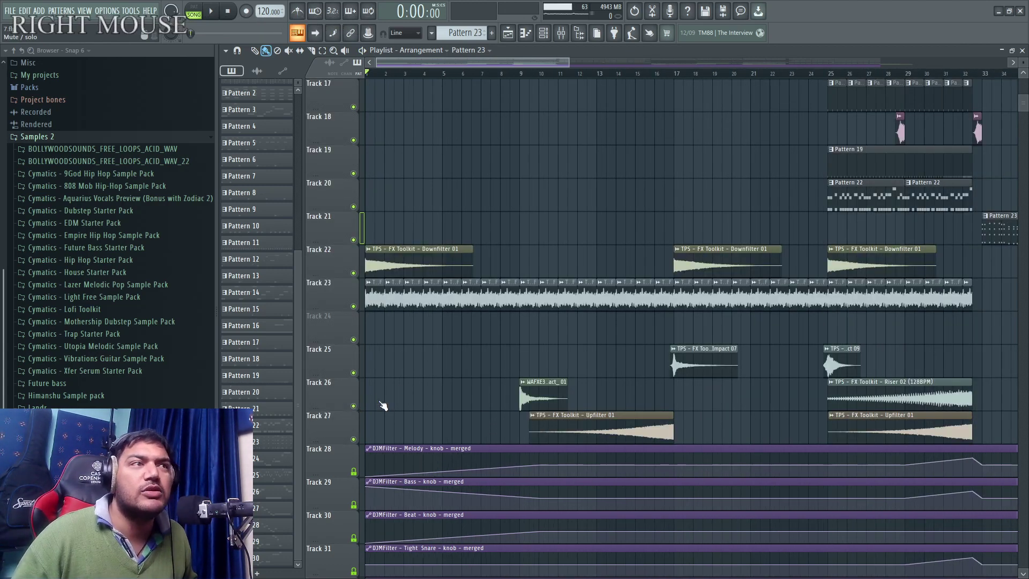
Zoom the Playlist out so the full arrangement of tracks 1–39 fits on screen.
{"action": "scroll", "scroll_direction": "up", "scroll_amount": 3}
{"action": "scroll", "scroll_direction": "down", "scroll_amount": 3}
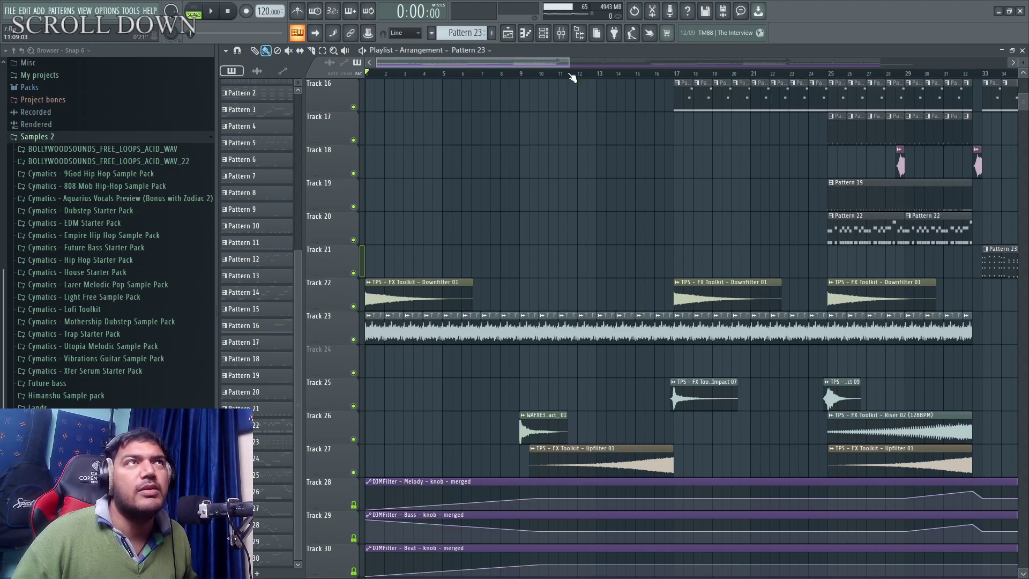
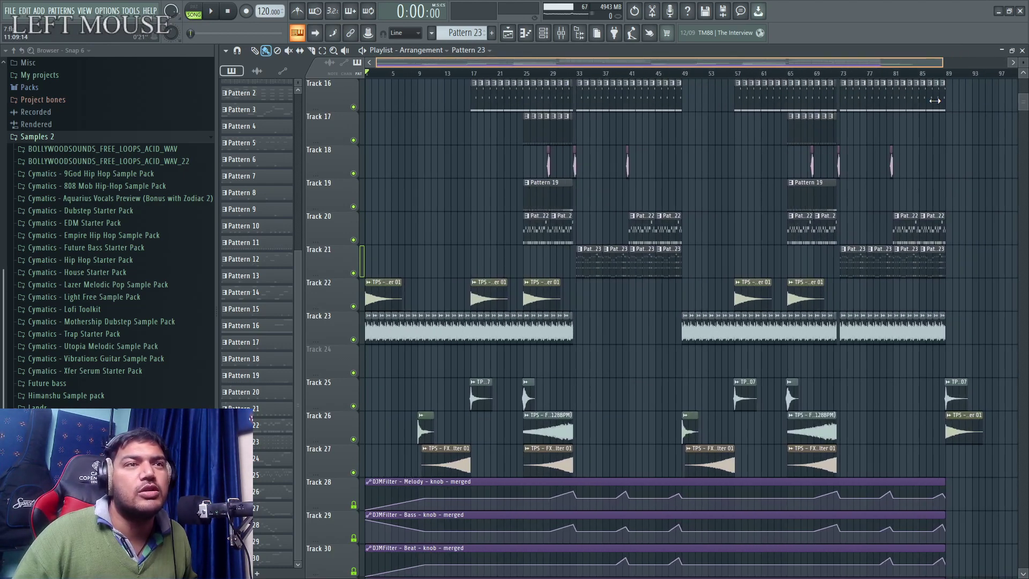
{"action": "scroll", "scroll_direction": "down", "scroll_amount": 3}
{"action": "scroll", "scroll_direction": "up", "scroll_amount": 3}
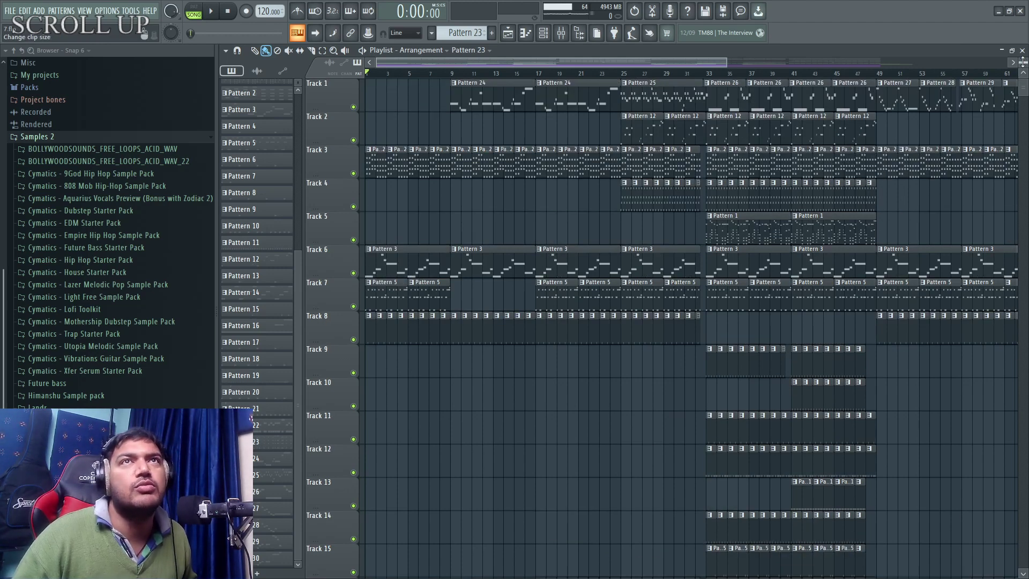
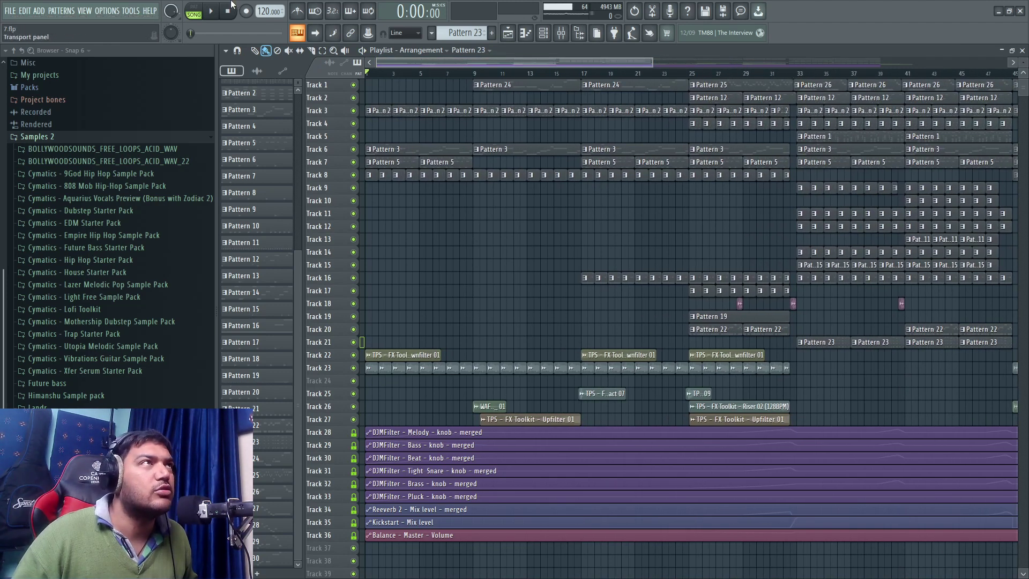
Start the song playing from bar 1 with the whole arrangement in view.
{"action": "left_click", "coordinate": [215, 16]}
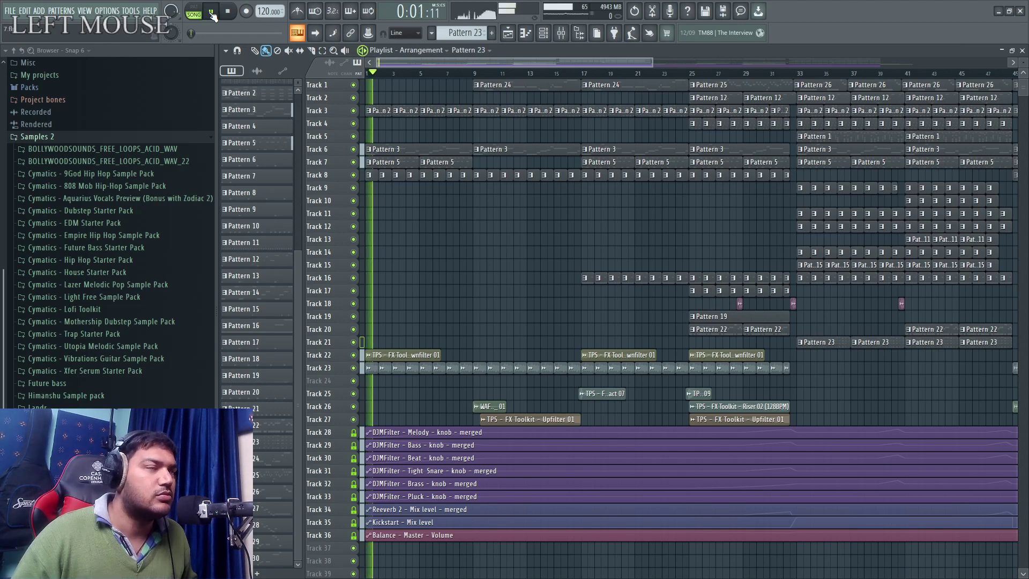
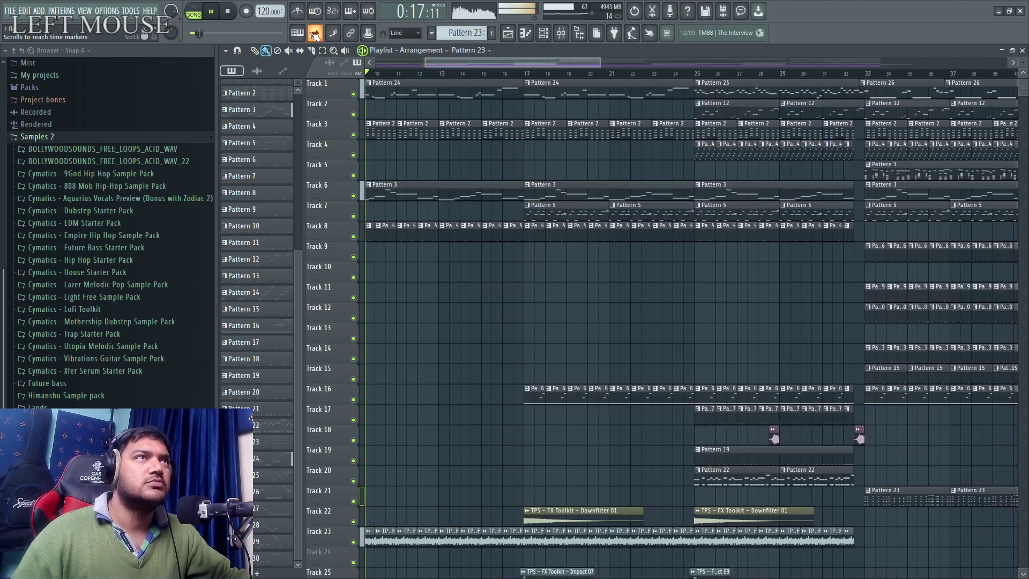
Scroll between the pattern and automation tracks while the song plays past bar 48 and 73.
{"action": "scroll", "scroll_direction": "down", "scroll_amount": 3}
{"action": "scroll", "scroll_direction": "up", "scroll_amount": 3}
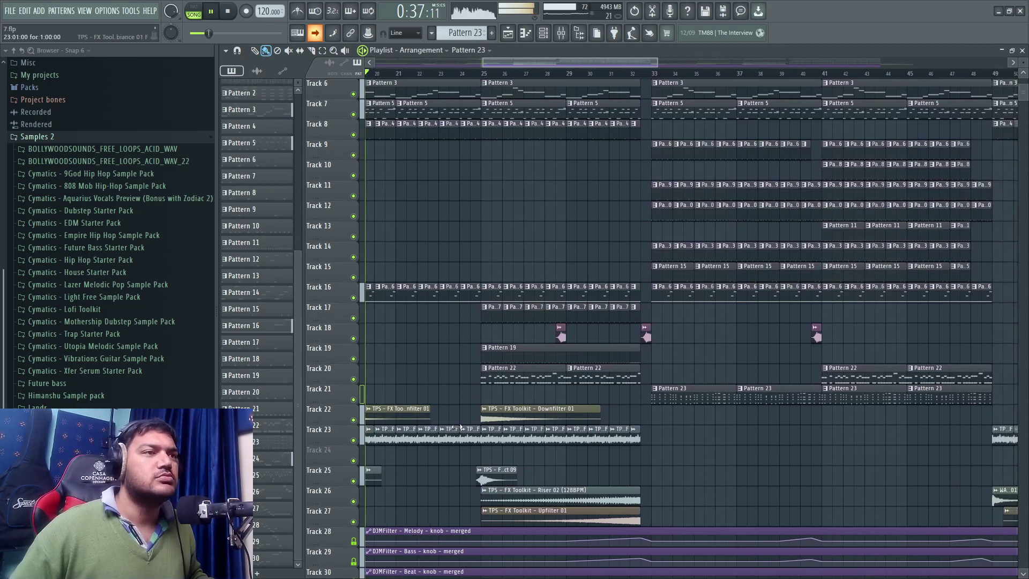
{"action": "scroll", "scroll_direction": "down", "scroll_amount": 3}
{"action": "scroll", "scroll_direction": "up", "scroll_amount": 3}
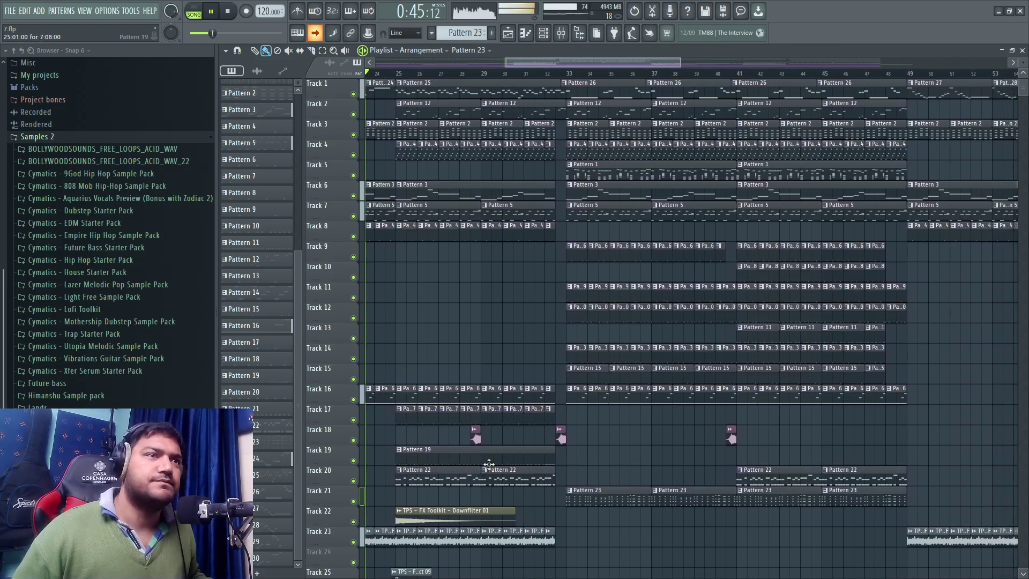
{"action": "scroll", "scroll_direction": "down", "scroll_amount": 3}
{"action": "scroll", "scroll_direction": "up", "scroll_amount": 3}
{"action": "scroll", "scroll_direction": "down", "scroll_amount": 3}
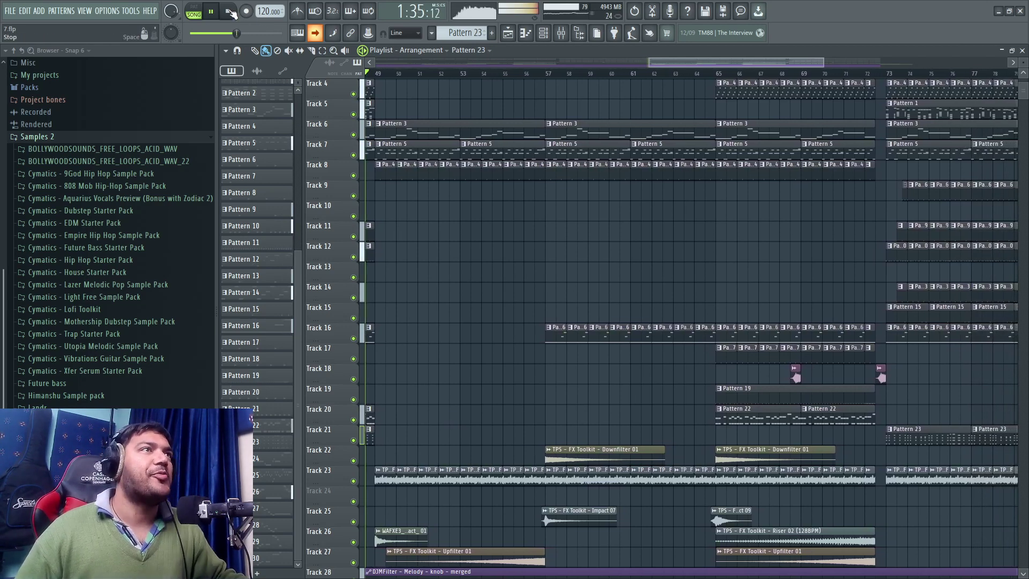
{"action": "left_click", "coordinate": [234, 14]}
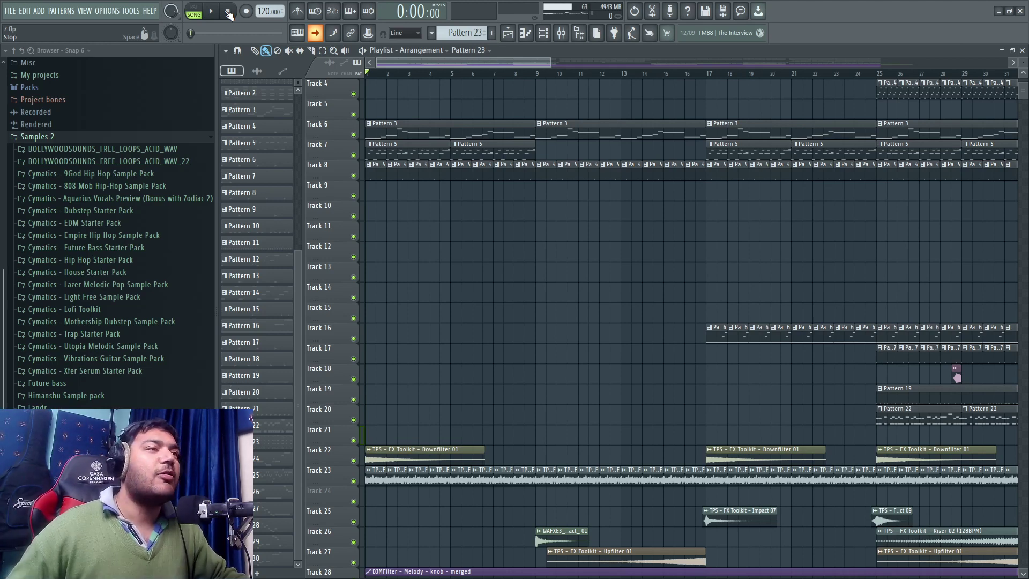
{"action": "scroll", "scroll_direction": "down", "scroll_amount": 3}
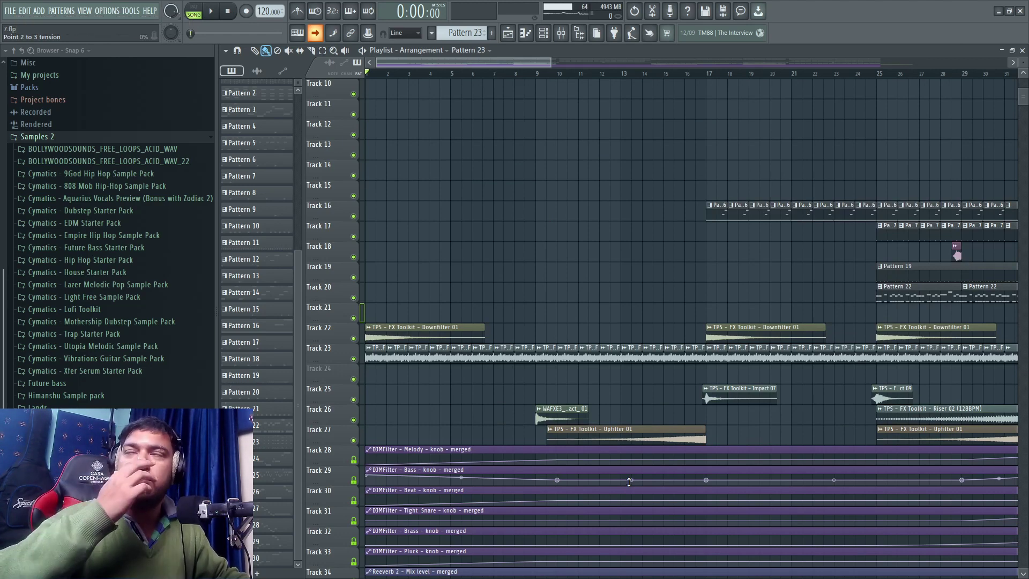
{"action": "scroll", "scroll_direction": "down", "scroll_amount": 3}
{"action": "scroll", "scroll_direction": "up", "scroll_amount": 3}
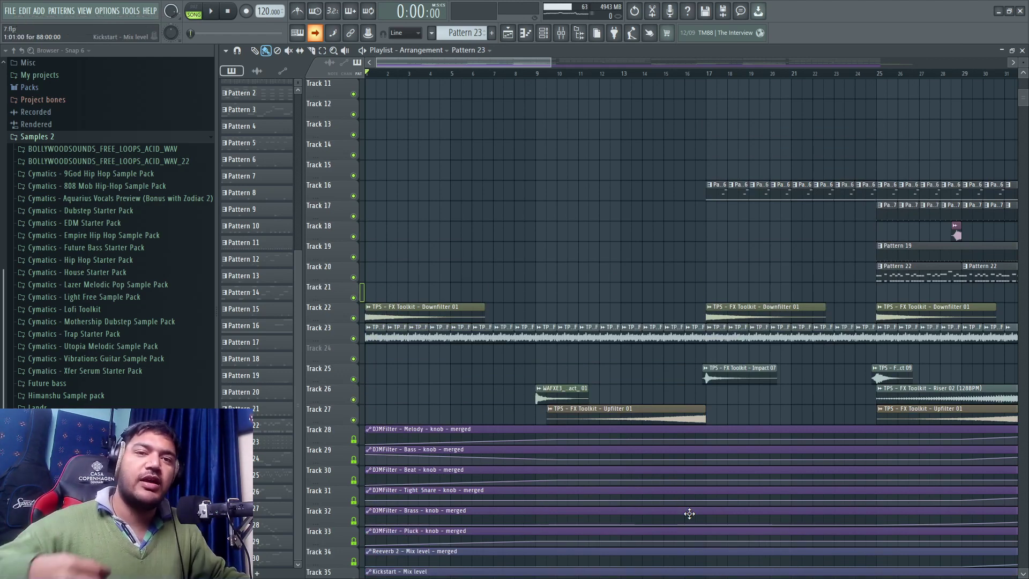
{"action": "scroll", "scroll_direction": "down", "scroll_amount": 3}
{"action": "scroll", "scroll_direction": "up", "scroll_amount": 3}
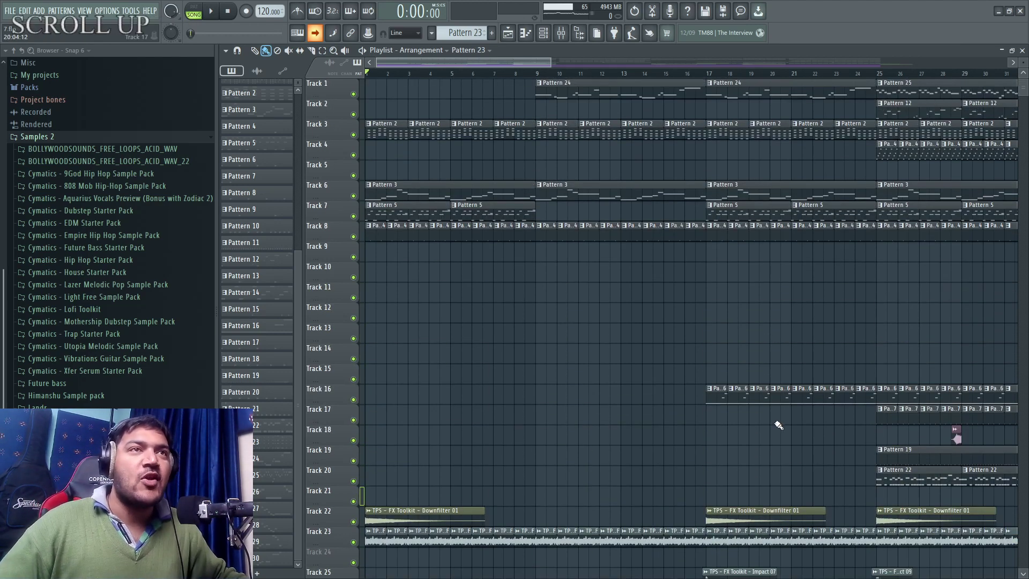